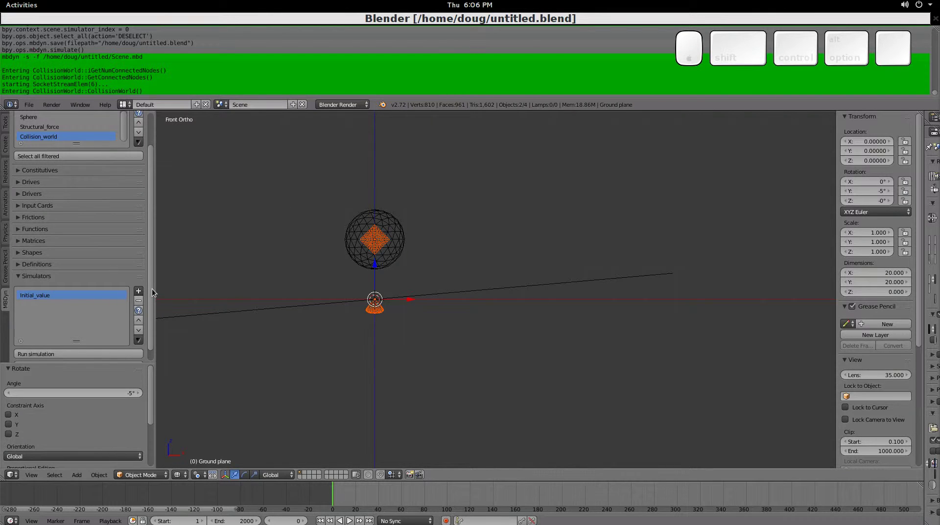
Run the MBDyn simulation of the ball above the plane and select the ball's skin sphere.
drag(153, 292, 72, 342)
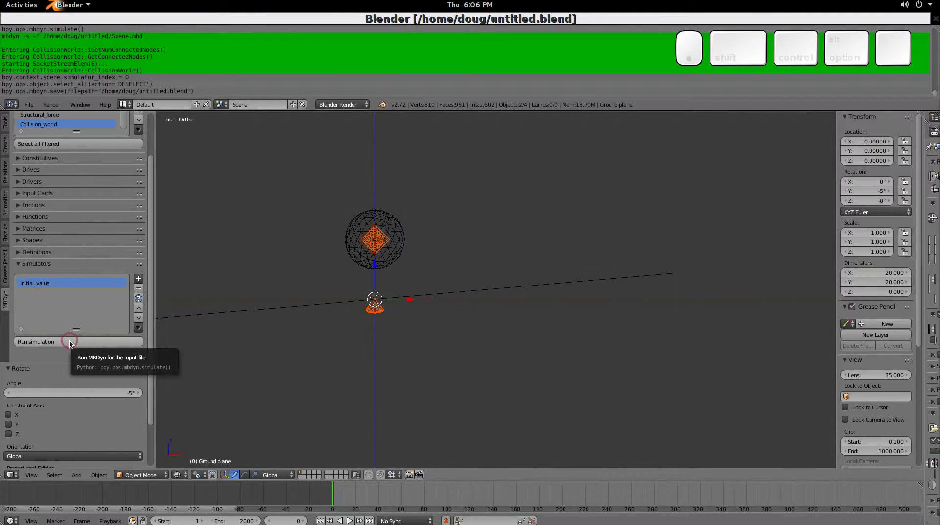
click(71, 342)
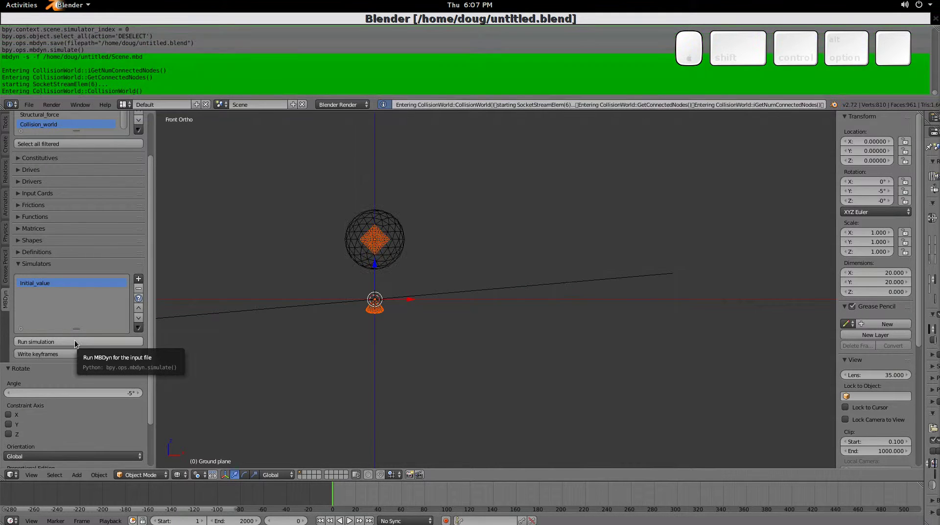
right_click(404, 232)
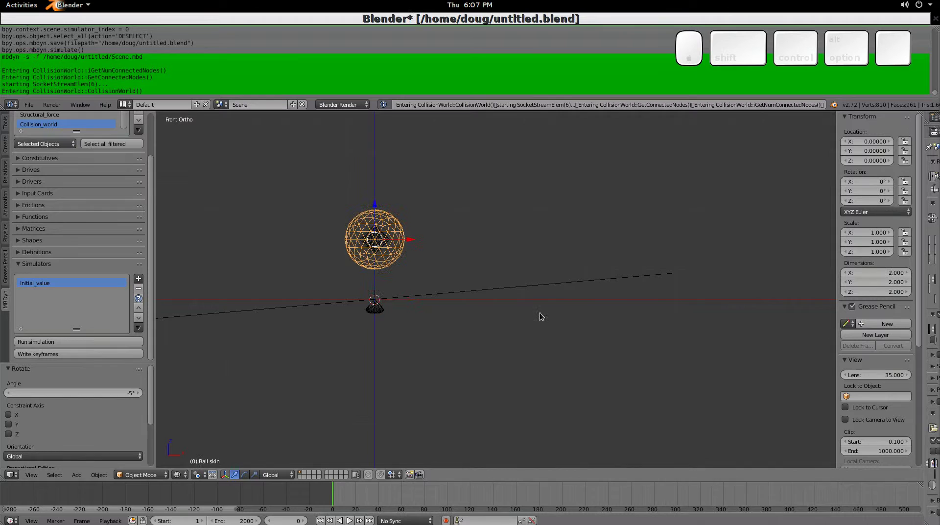
Scroll the Elements panel back to the top and select the Gravity element for review.
drag(518, 289, 518, 289)
scroll(down, 3)
drag(499, 276, 107, 142)
key(KP_1)
drag(107, 142, 31, 147)
scroll(up, 3)
scroll(up, 3)
click(33, 158)
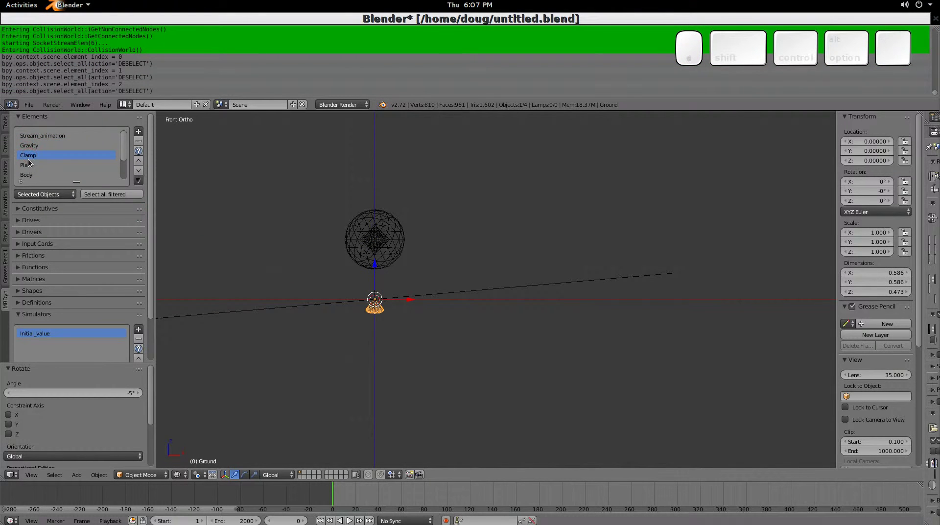
key(Down)
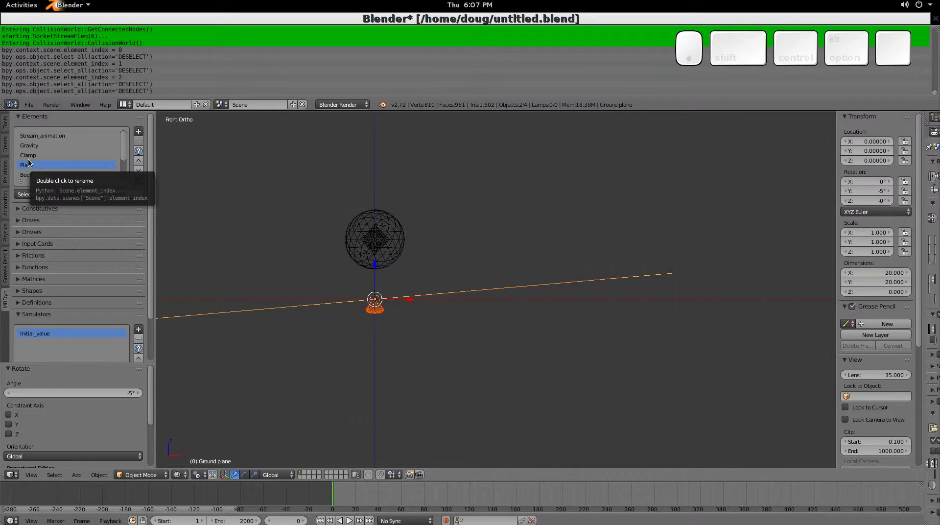
key(Down)
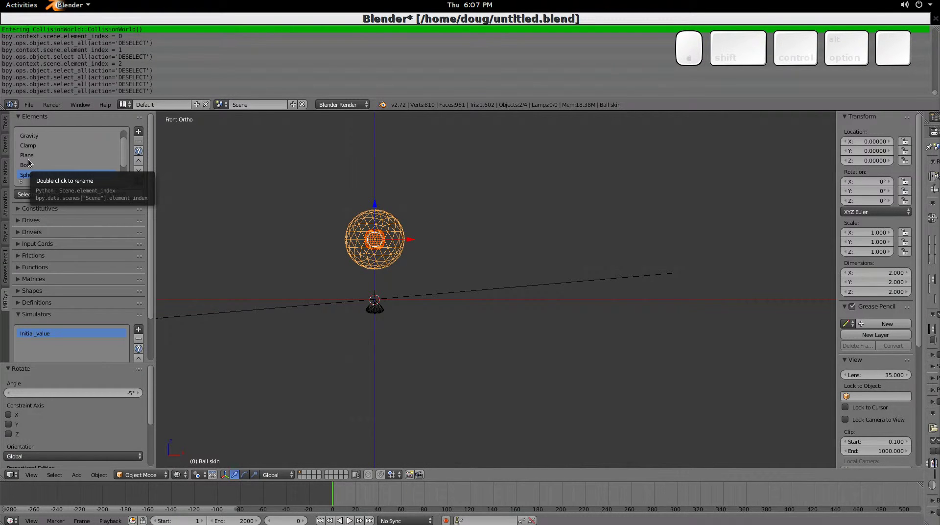
key(Down)
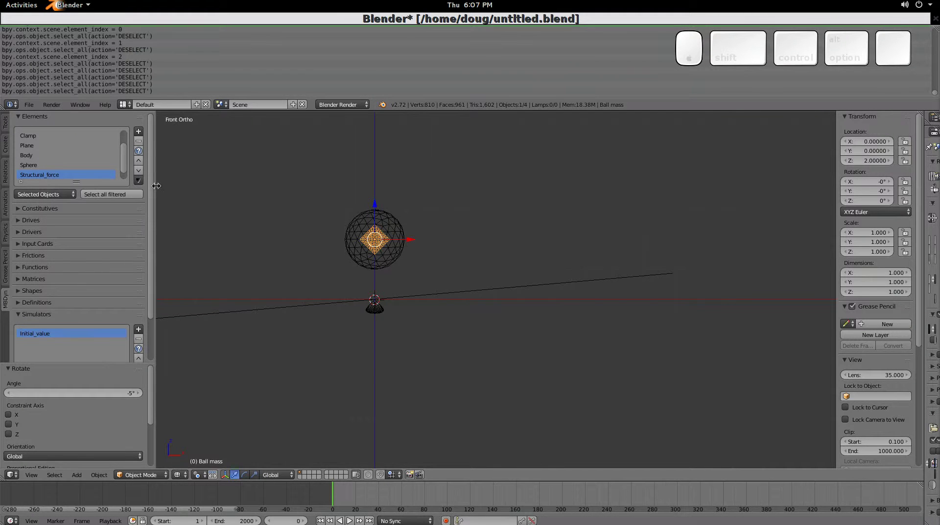
click(141, 185)
click(159, 193)
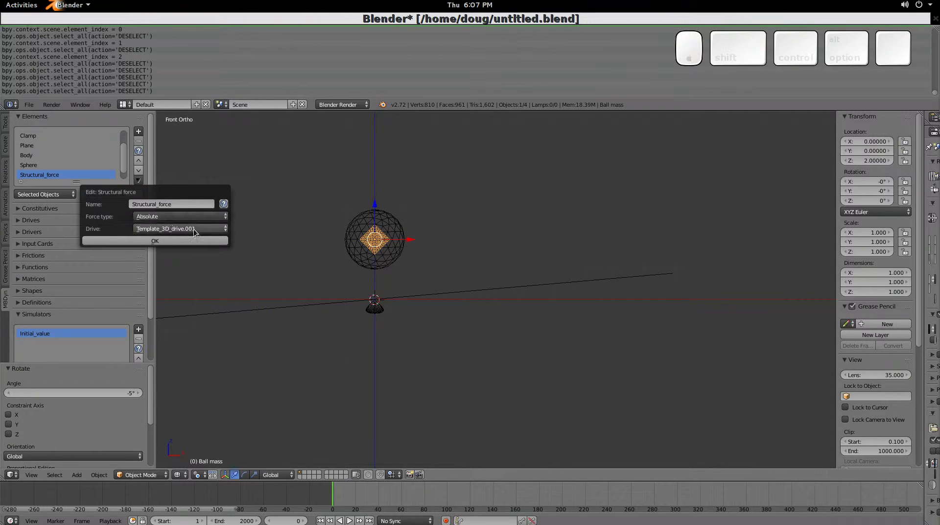
click(198, 231)
drag(188, 209, 193, 245)
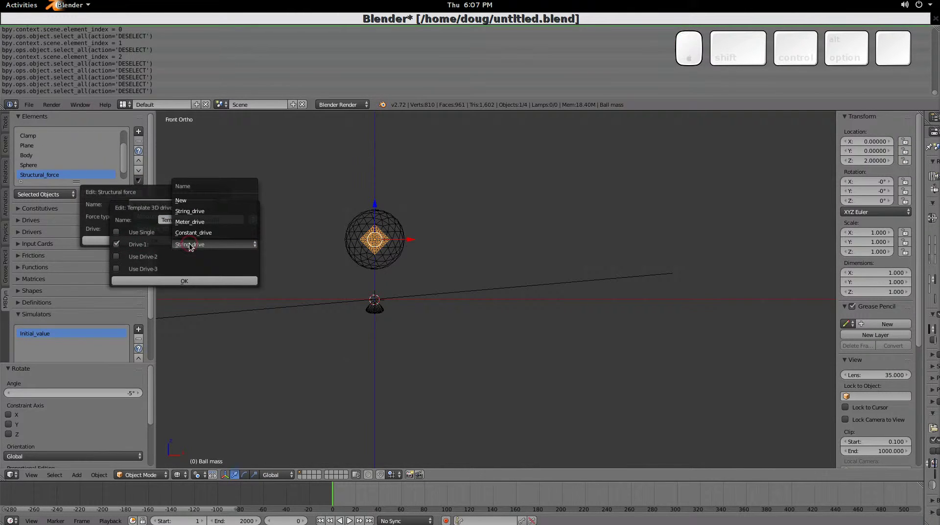
click(207, 214)
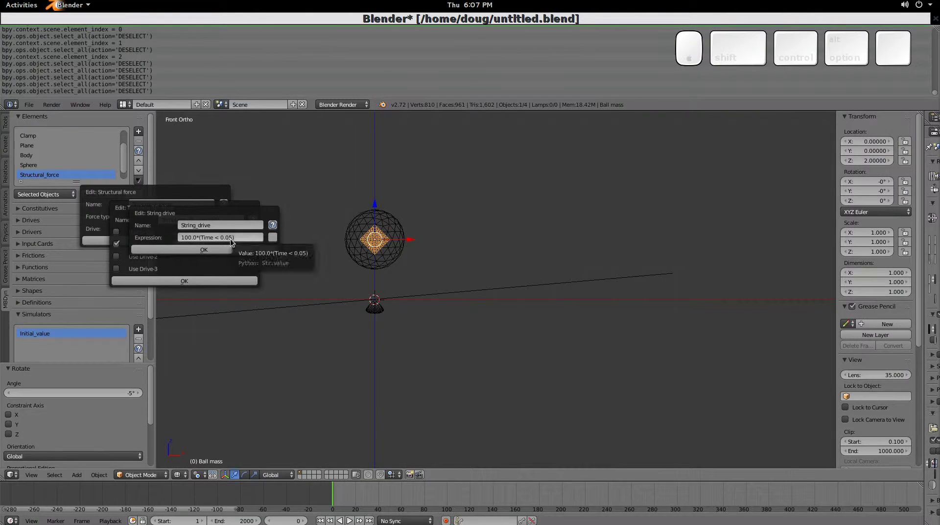
key(Escape)
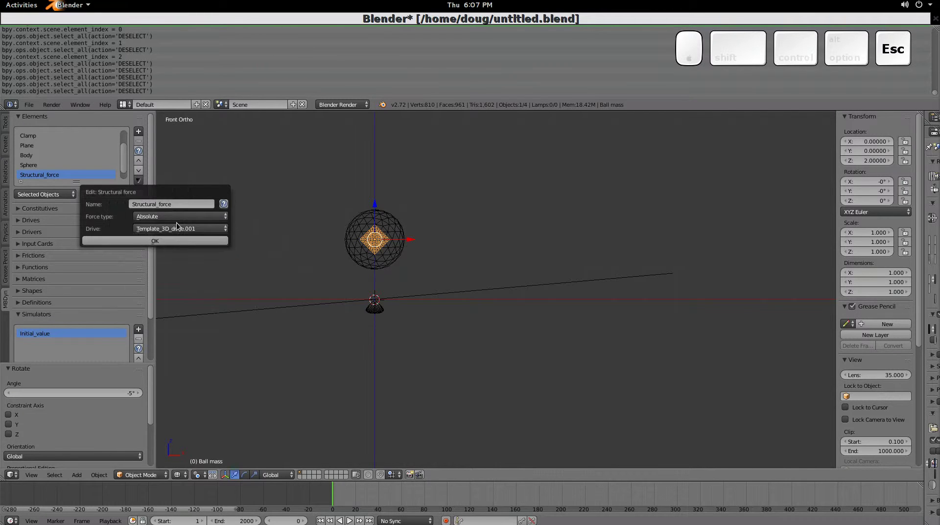
click(126, 155)
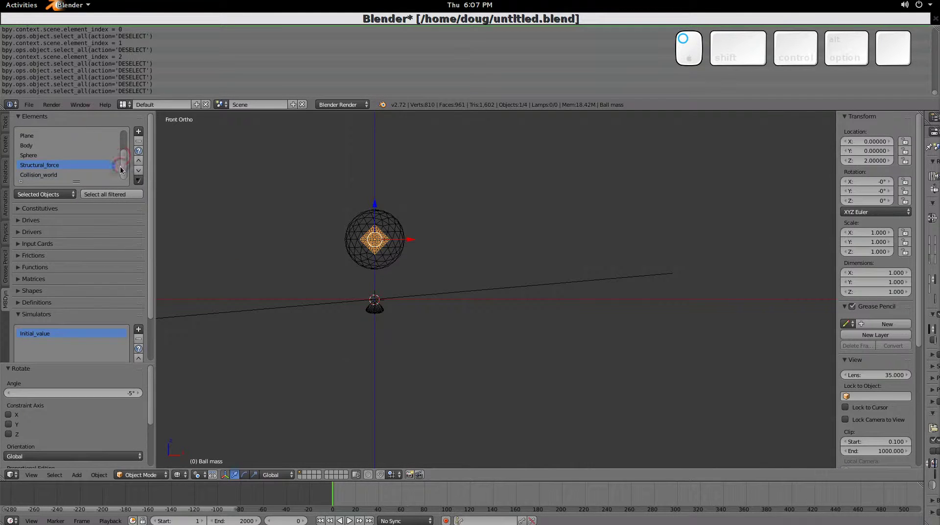
click(54, 178)
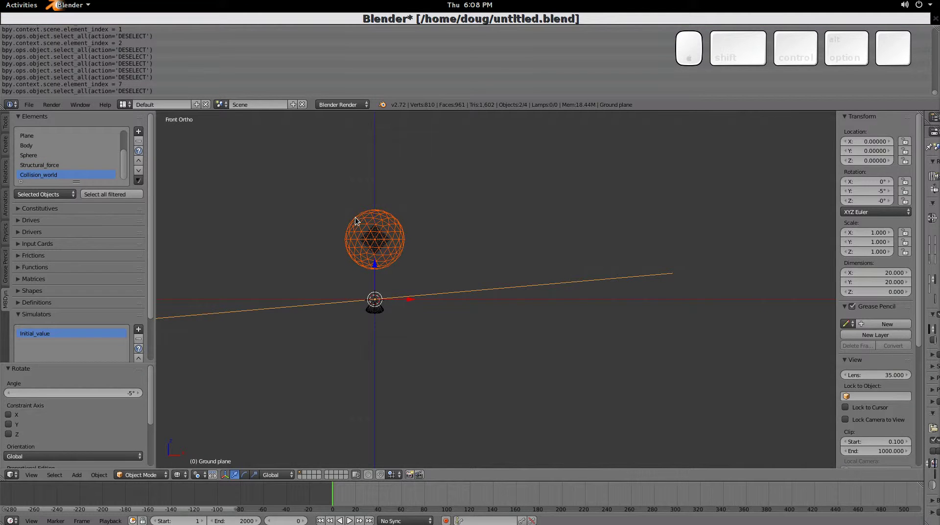
Write the simulation results as keyframes at 24 per MBDyn second.
drag(322, 260, 396, 258)
key(KP_1)
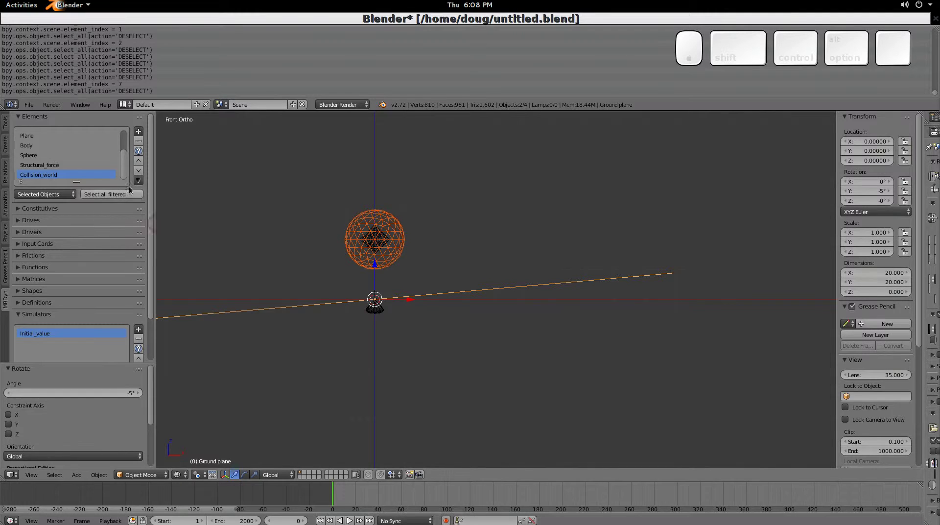
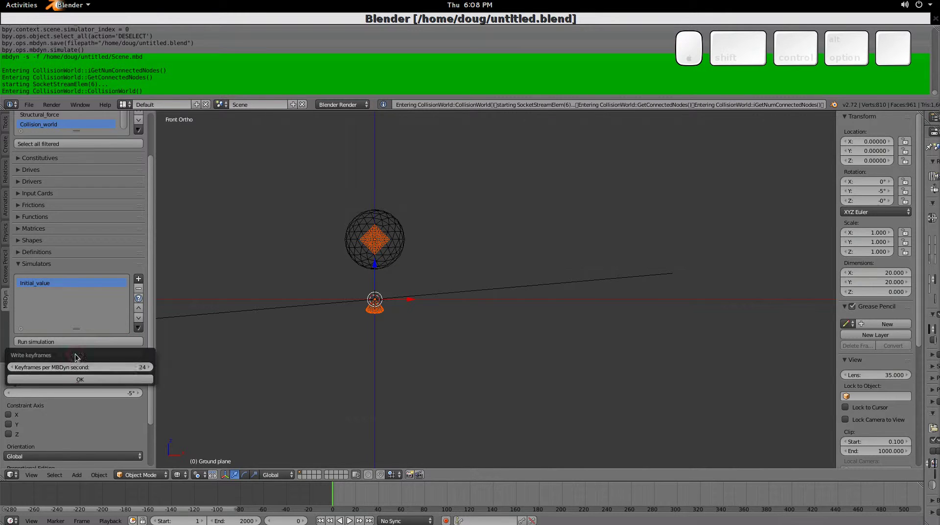
click(127, 381)
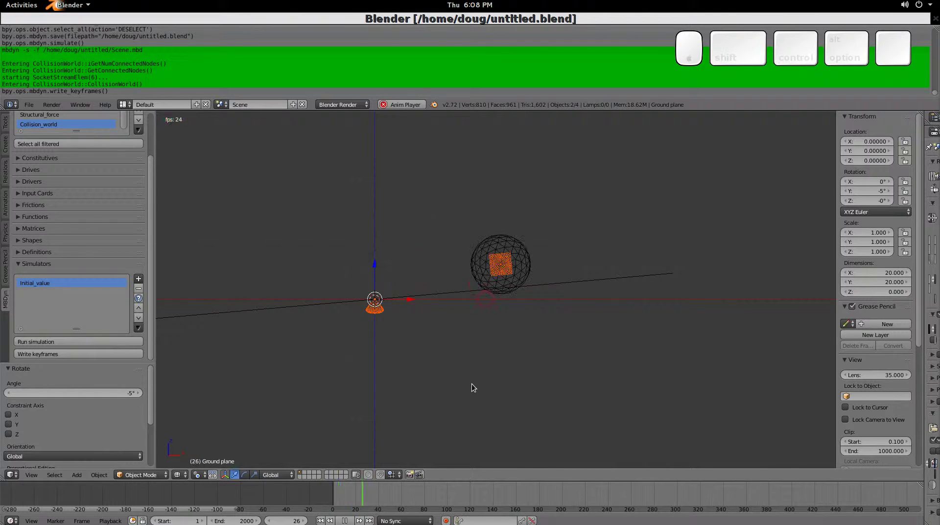
Play back the ball rolling along the tilted plane, then stop at frame 1.
key(alt+a)
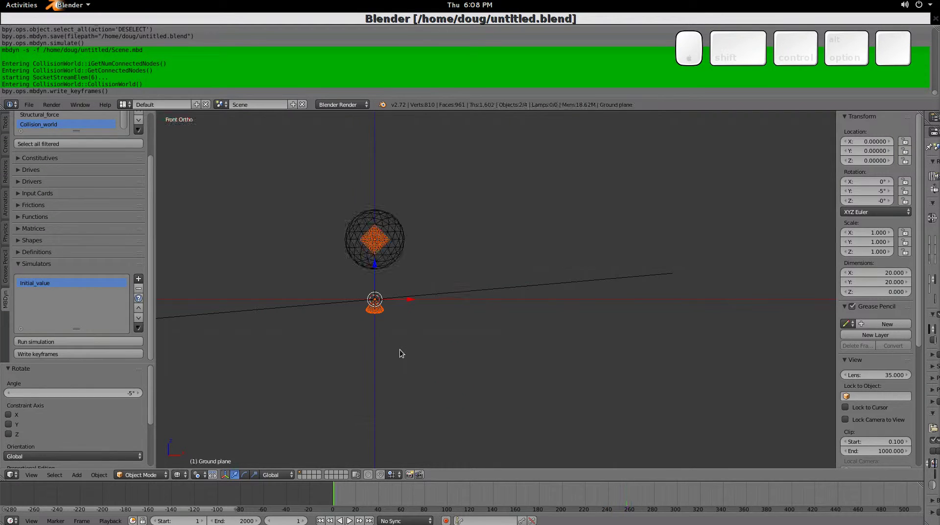
key(Escape)
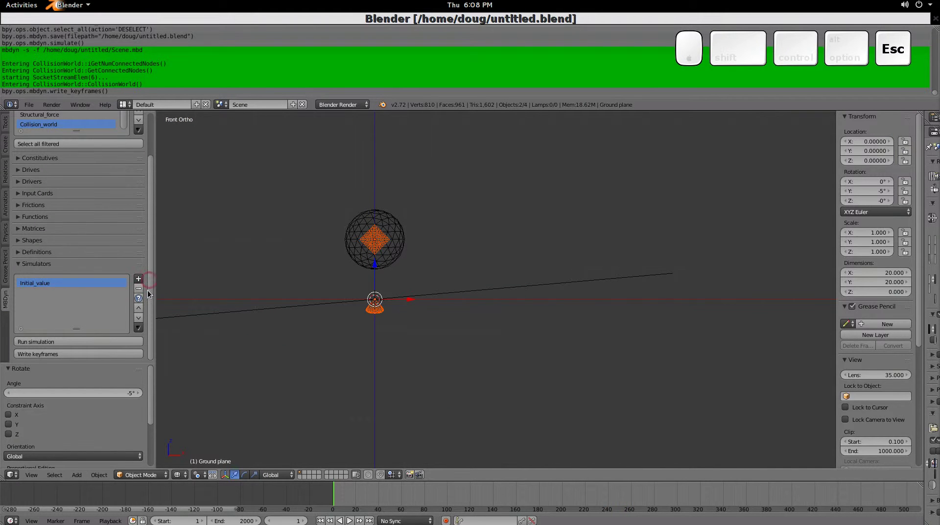
Plot the Collision_world forces Fn_1, Ftx_1 and Ftz_1 against time over 15 seconds.
drag(157, 204, 167, 215)
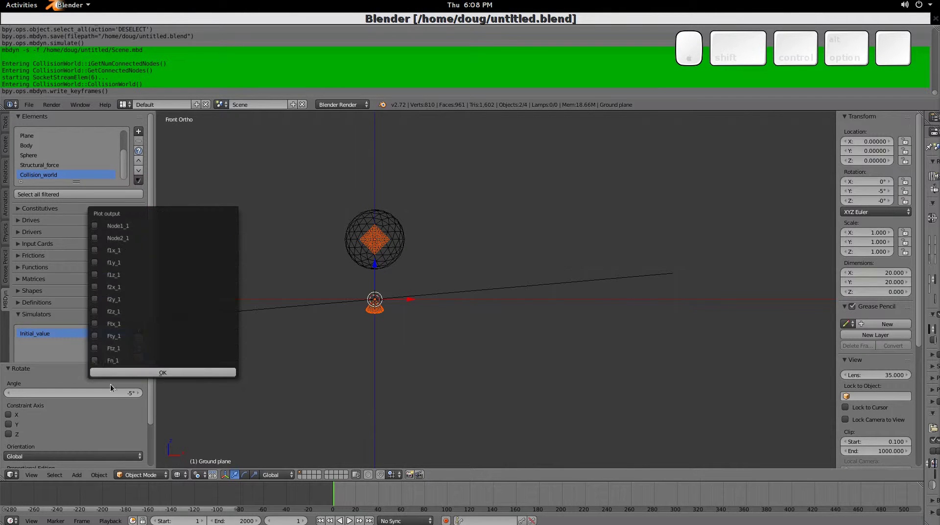
click(96, 364)
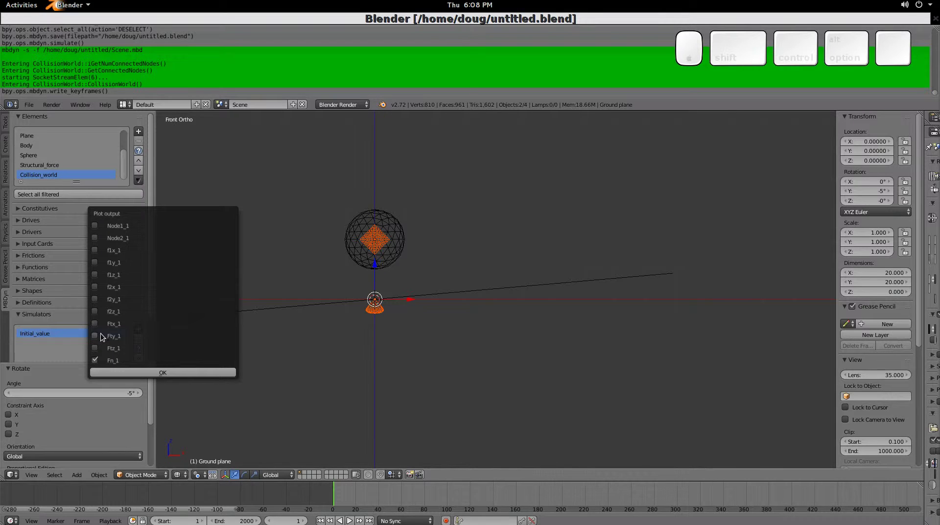
click(98, 327)
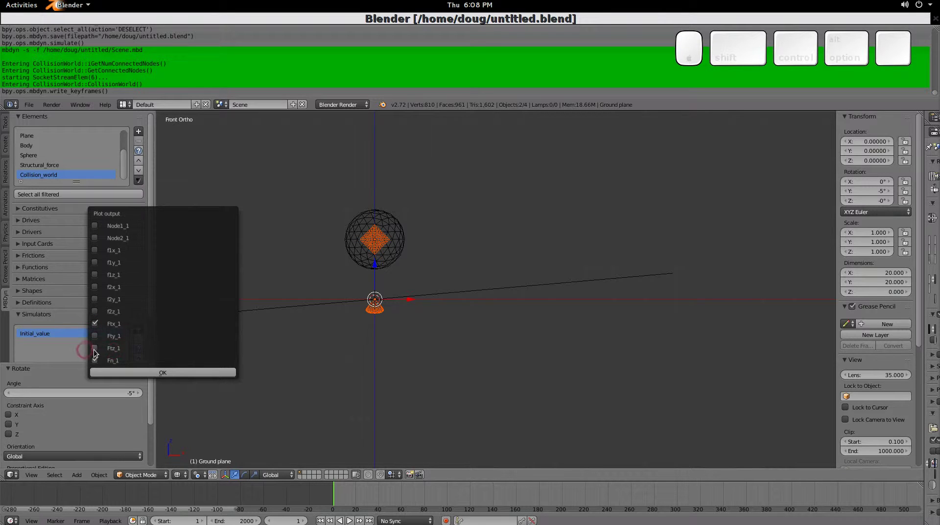
click(97, 351)
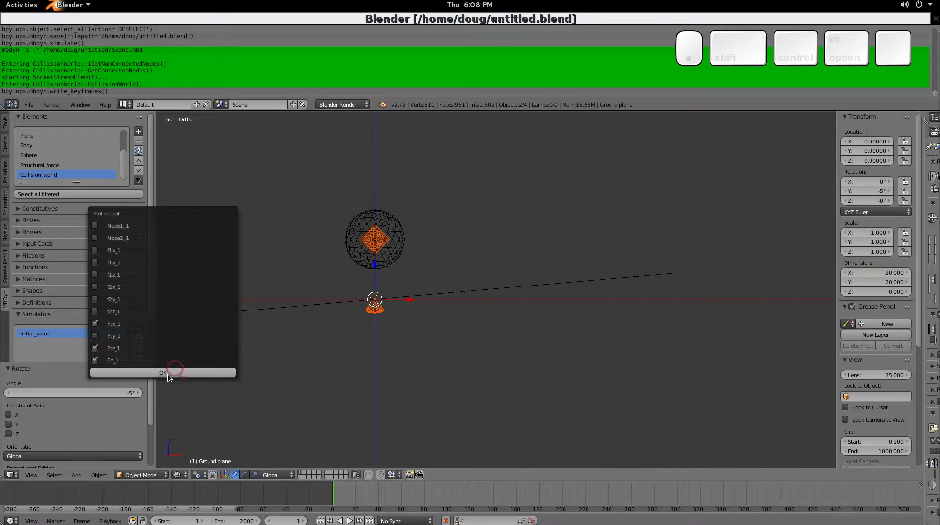
click(170, 375)
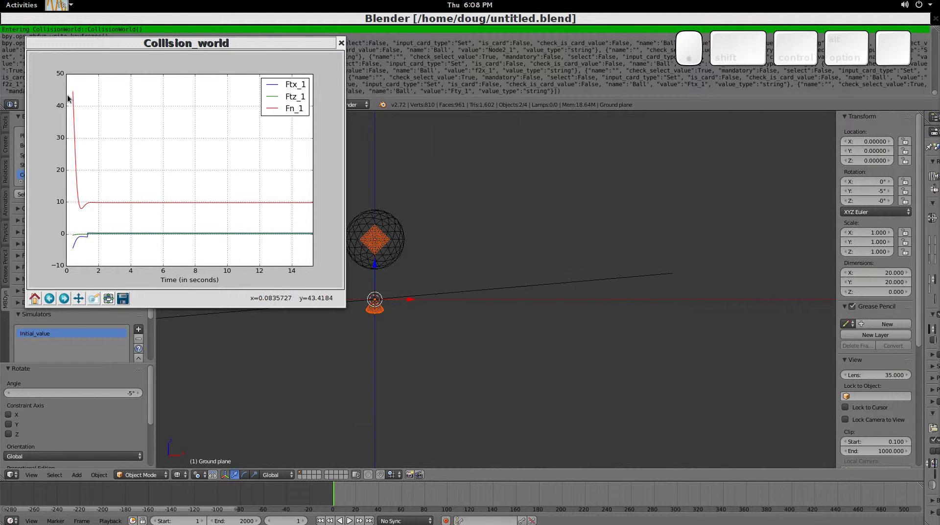
Zoom the force plot to the post-impact region where Ftx_1 holds near 0.3, then close it.
click(96, 303)
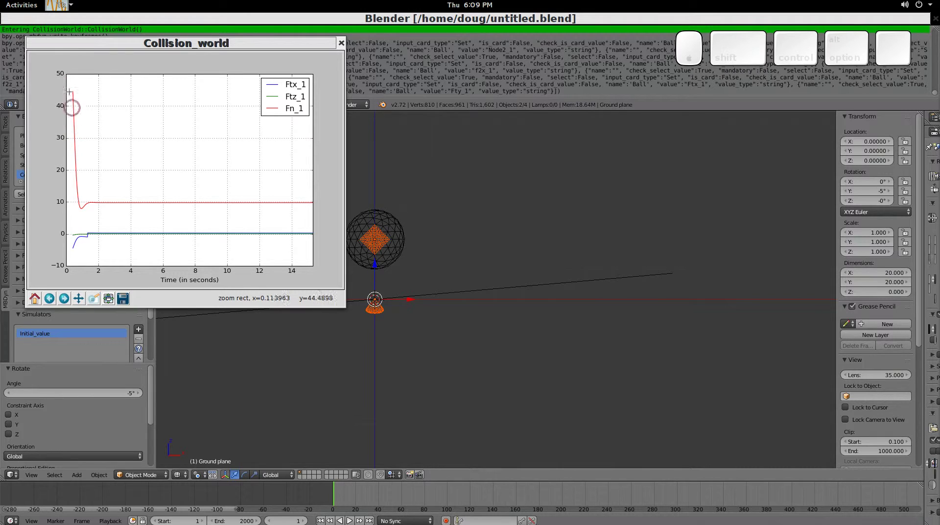
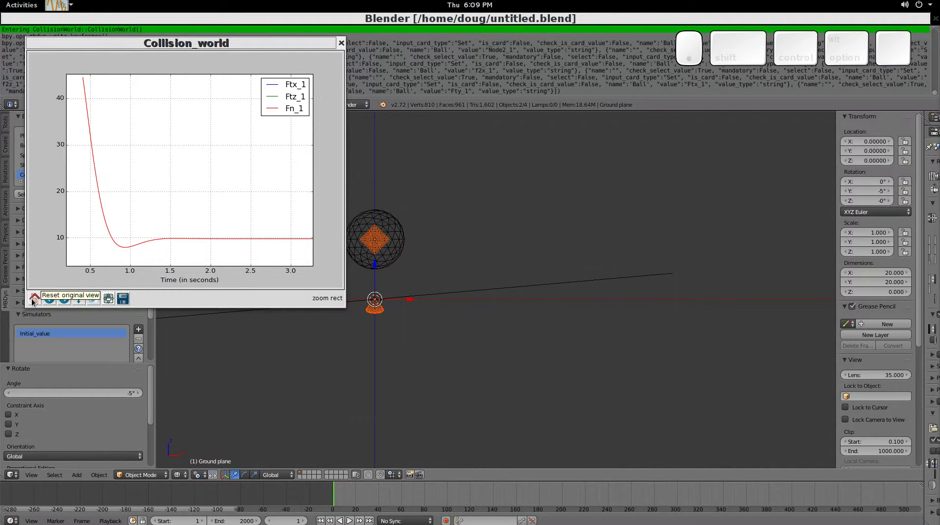
click(37, 301)
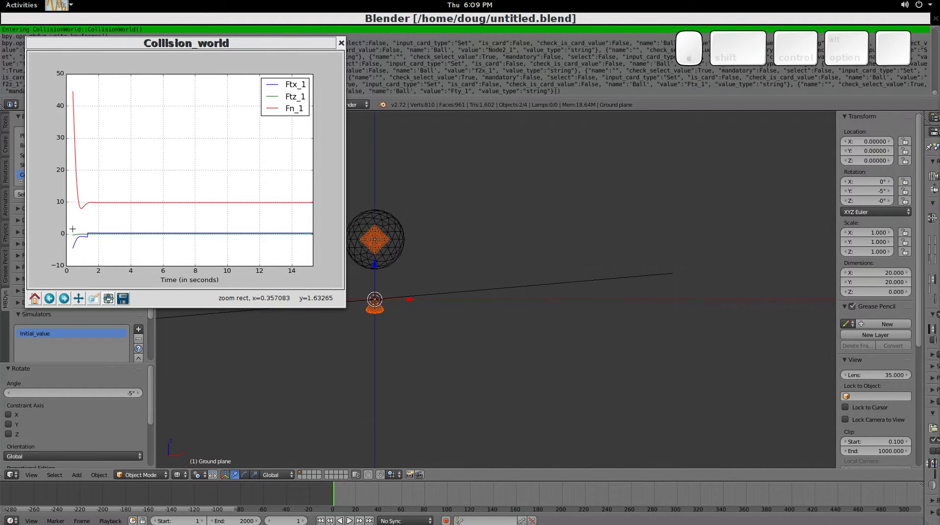
drag(293, 89, 107, 298)
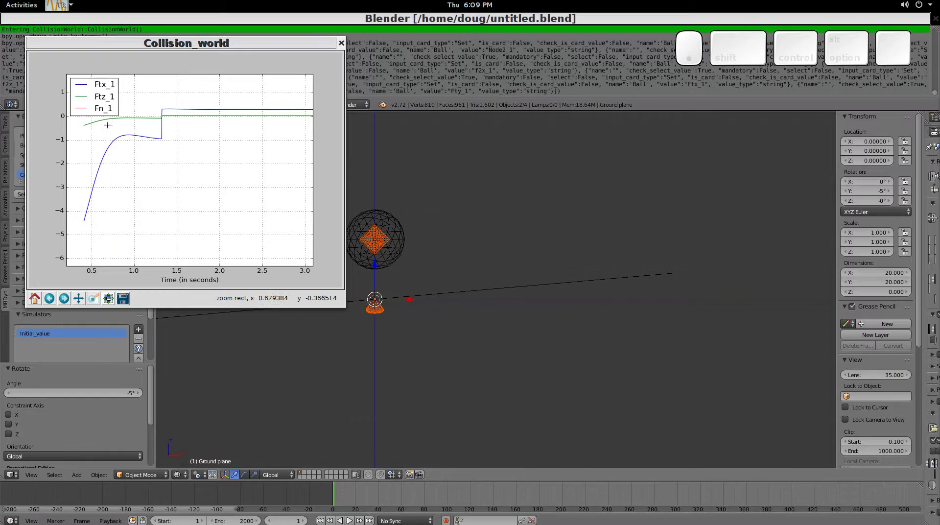
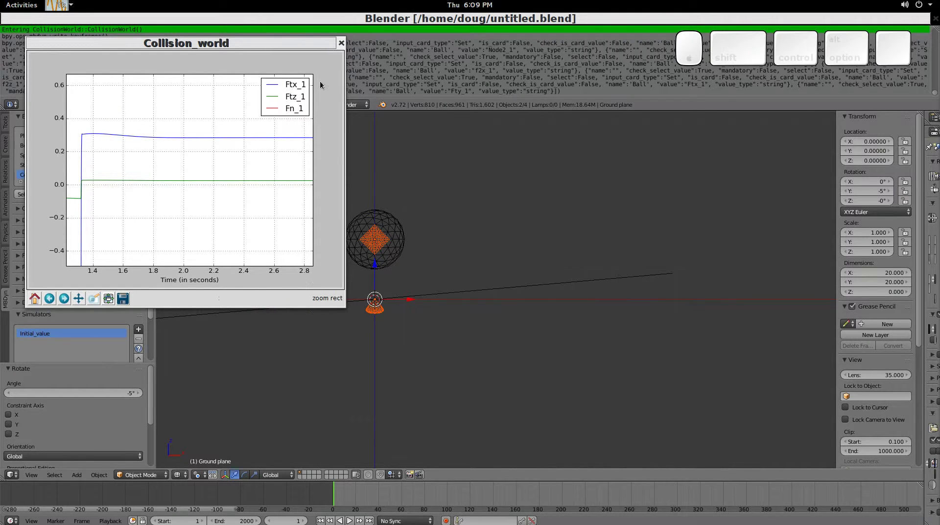
click(344, 45)
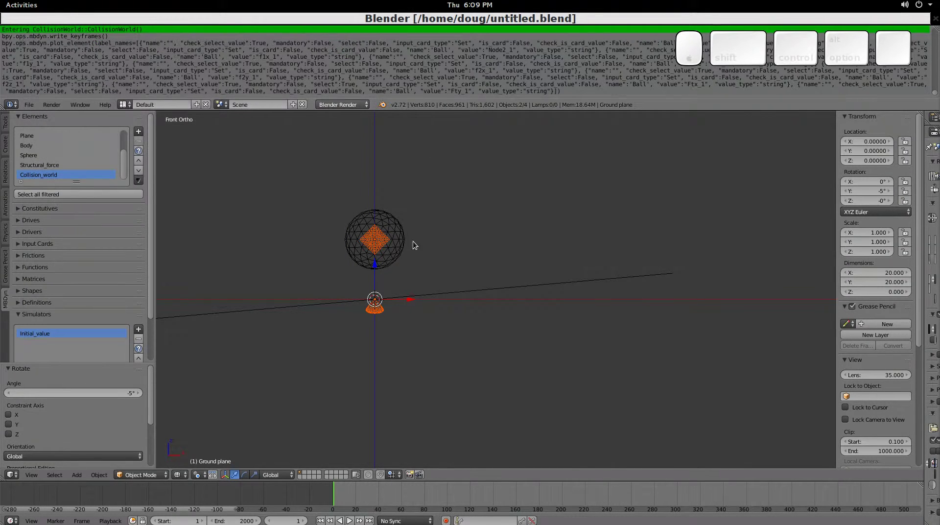
Deselect everything and add a new Body.001 element with its own sphere for a second ball.
key(Escape)
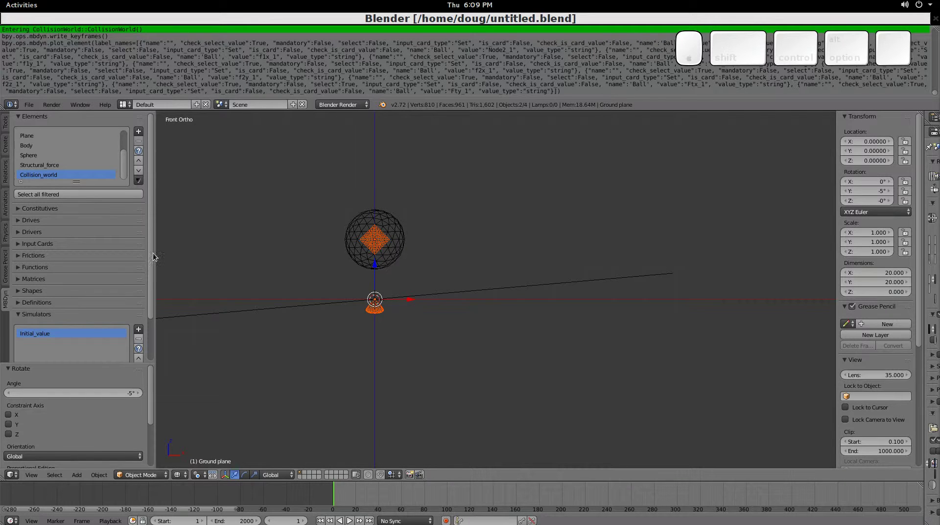
drag(153, 253, 215, 191)
key(a)
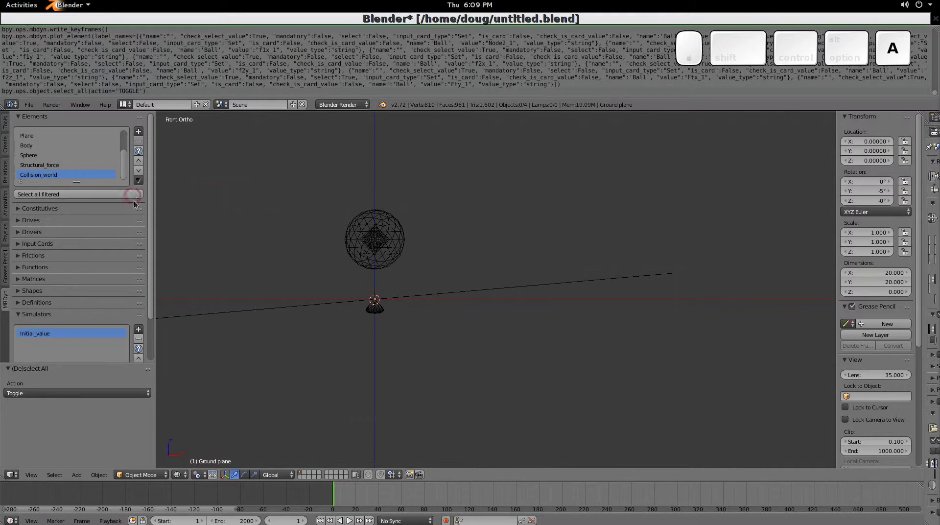
click(140, 133)
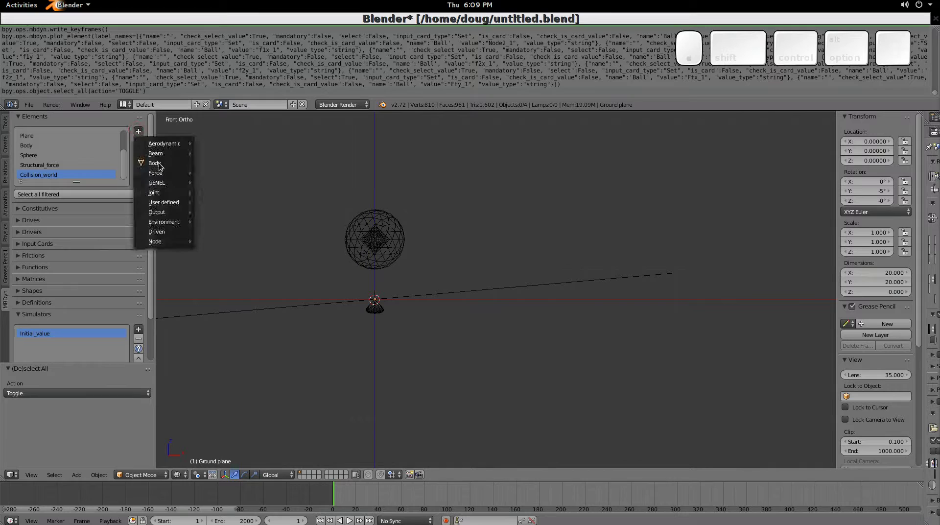
click(161, 165)
click(162, 226)
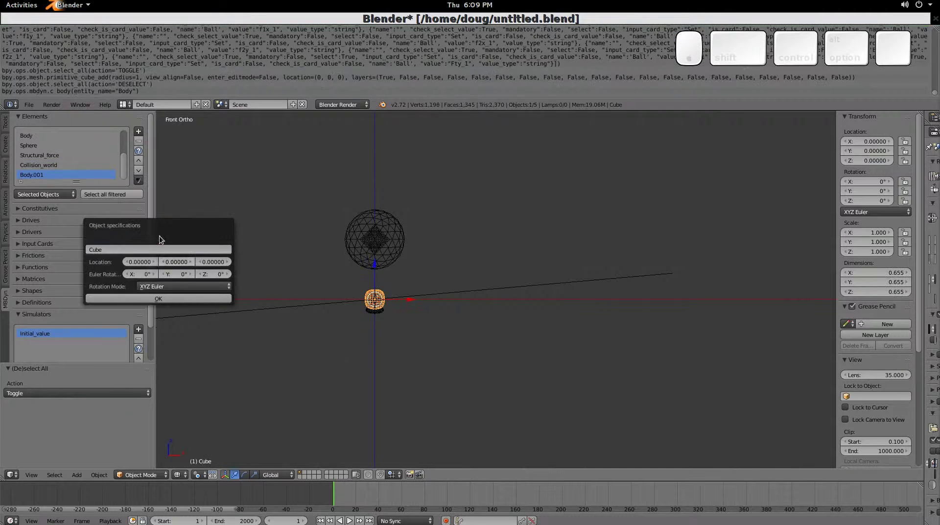
Move the second ball up and to the right of the first and bring up the Collision_world settings.
drag(184, 299, 129, 251)
key(g)
key(Escape)
Confirm the Collision_world settings with the Ball–Ball viscoelastic pair and save the .blend file.
drag(140, 183, 129, 251)
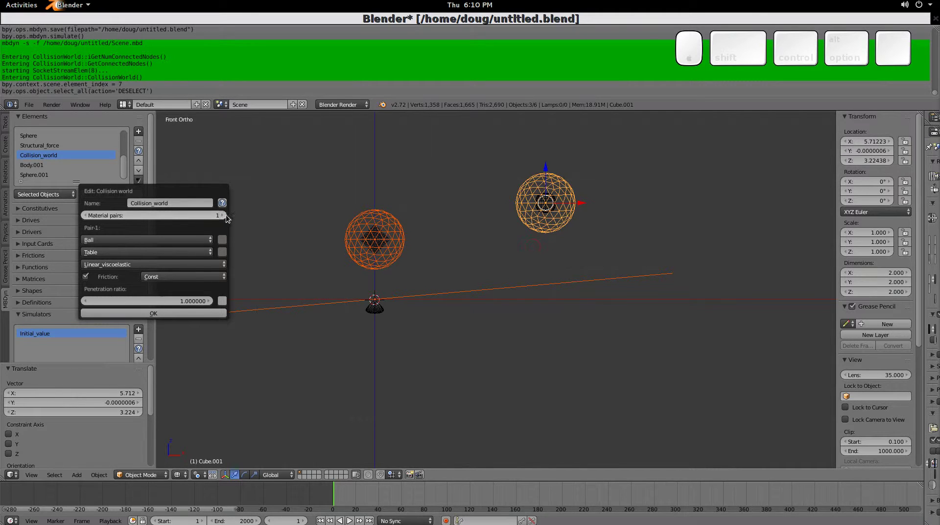
drag(229, 336, 84, 354)
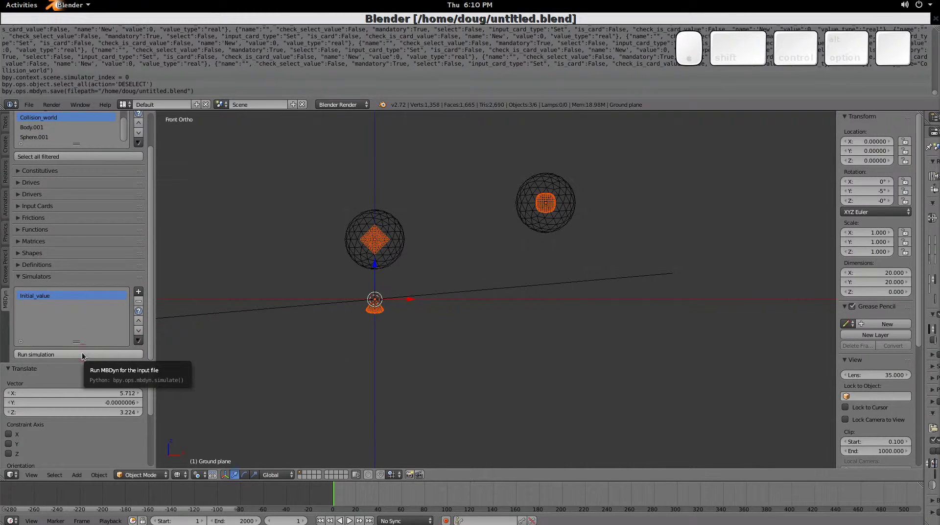
Move the second ball lower and further right toward the plane.
right_click(548, 206)
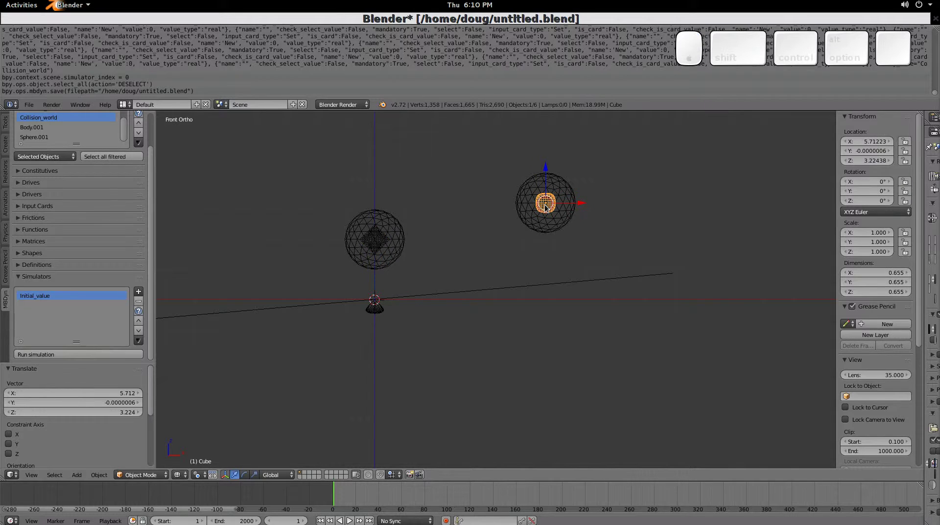
key(g)
drag(602, 245, 91, 312)
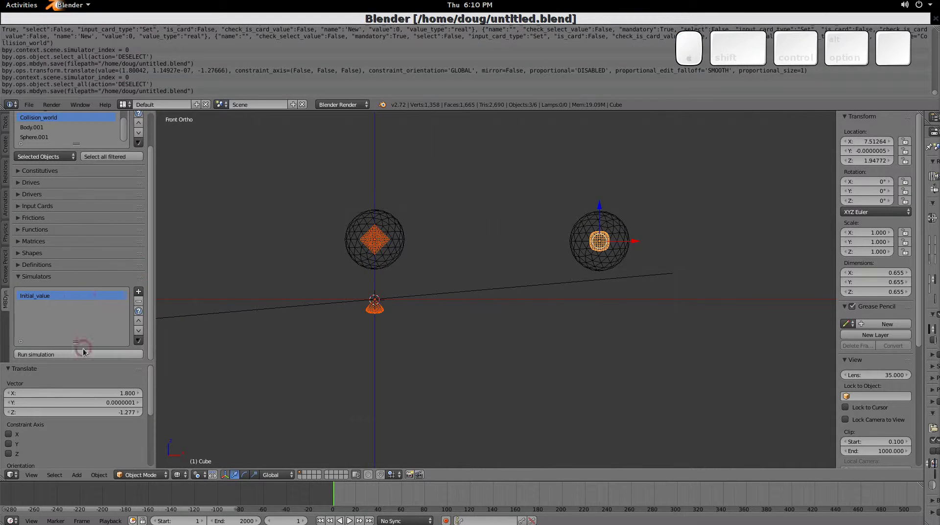
Rerun the two-ball collision simulation and stop the playback.
click(85, 355)
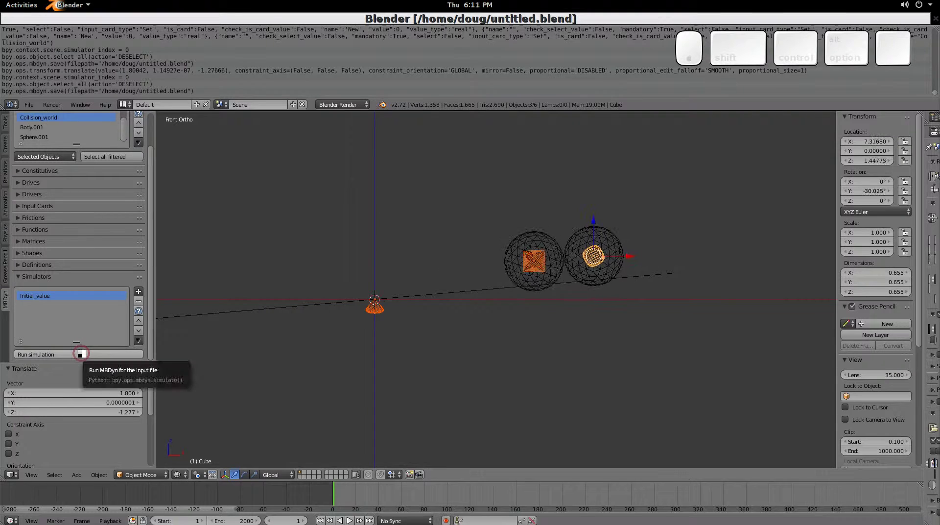
key(Escape)
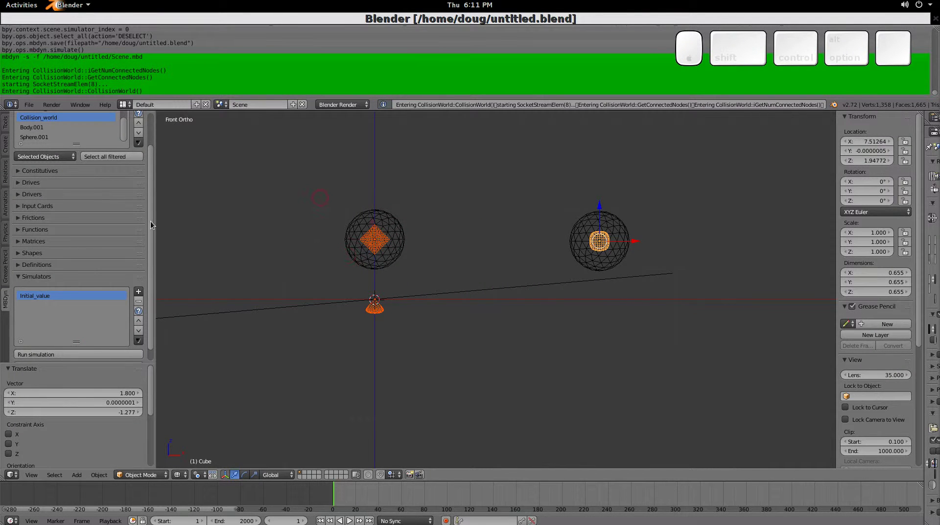
drag(156, 165, 140, 180)
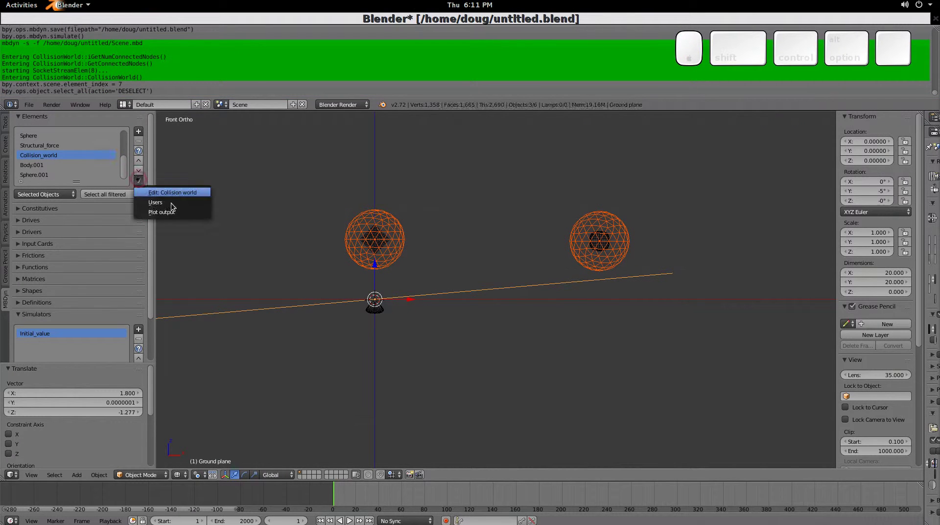
In Collision_world, enable friction on the Ball–Ball pair with constant friction Const.001 of 0.01.
click(177, 196)
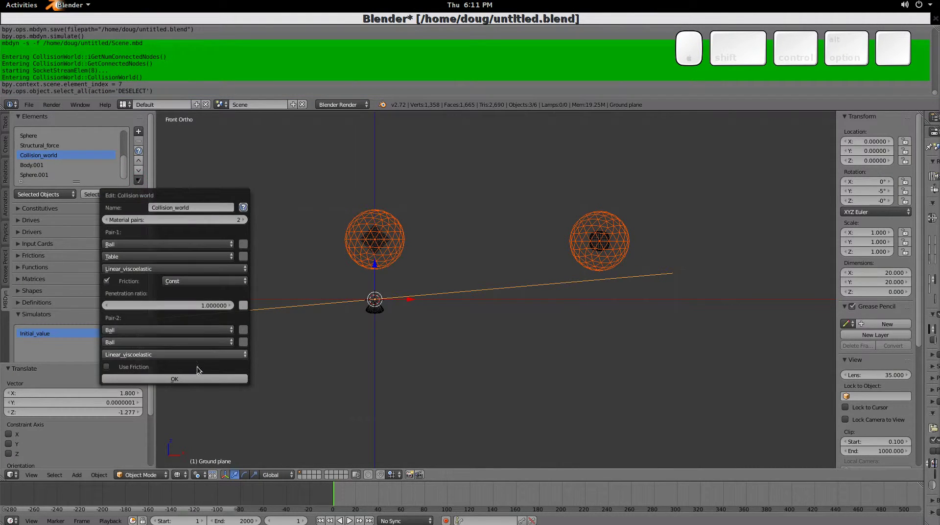
drag(110, 370, 211, 348)
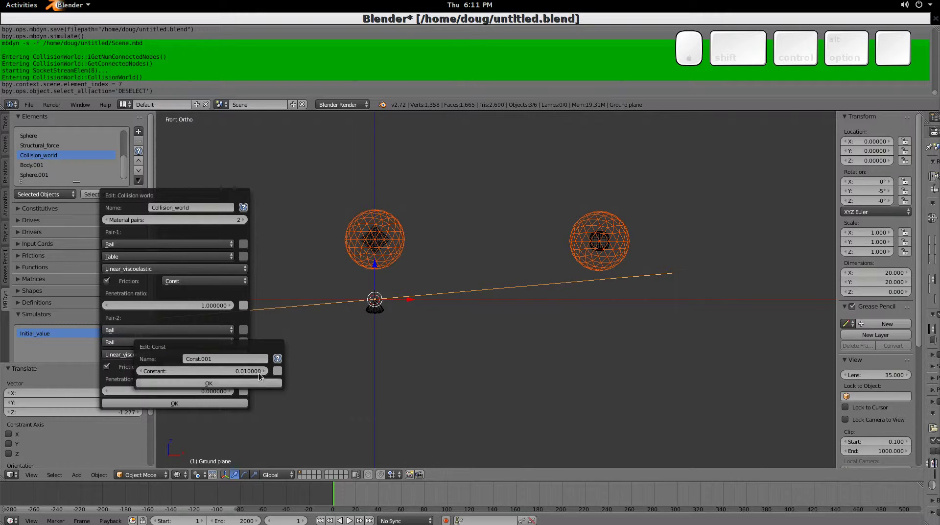
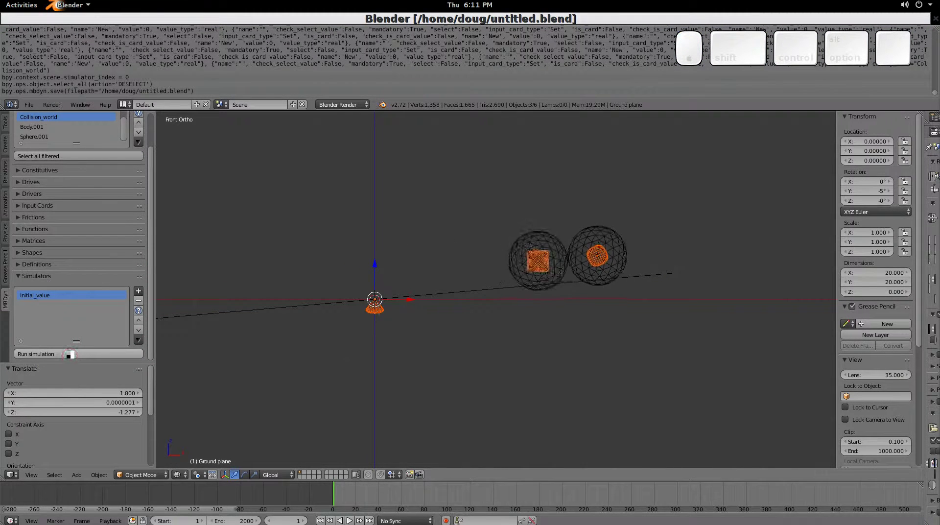
Return to frame 1 and select the second ball's Body.001 and Sphere.001 elements and objects.
key(Escape)
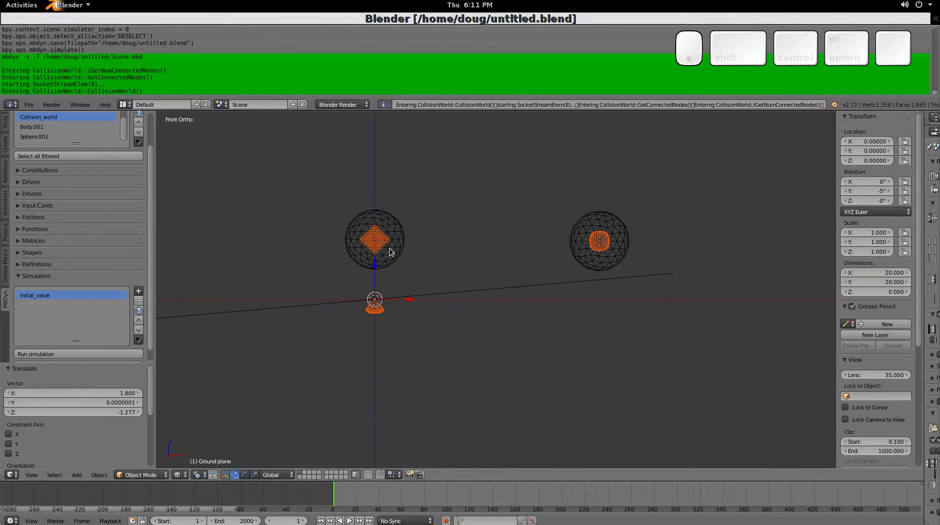
drag(153, 284, 398, 204)
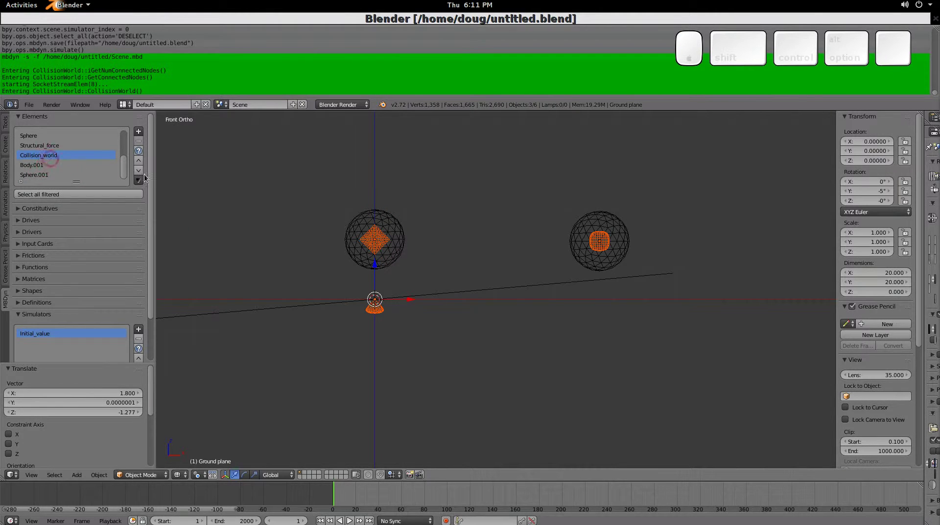
drag(94, 161, 141, 183)
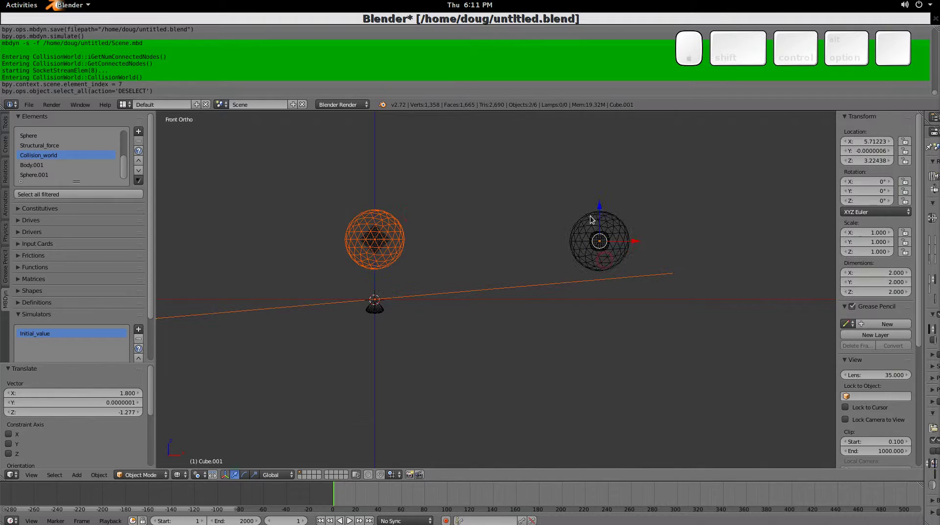
drag(133, 176, 179, 194)
drag(142, 184, 180, 194)
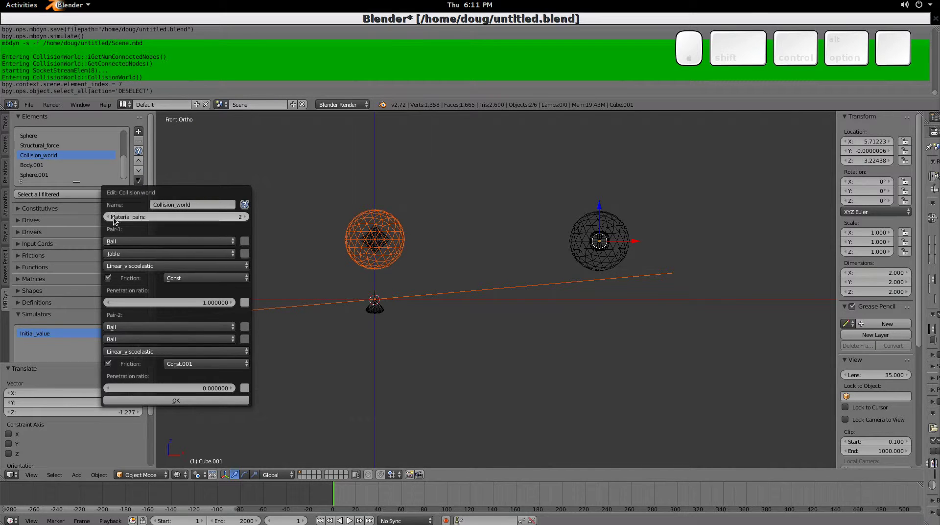
click(112, 219)
click(185, 317)
scroll(down, 3)
click(43, 174)
click(143, 142)
click(142, 142)
Delete the second ball's objects, leaving only the original ball above the plane.
drag(600, 248, 83, 357)
drag(111, 200, 83, 357)
drag(84, 357, 422, 379)
key(Escape)
key(shift+Left)
key(a)
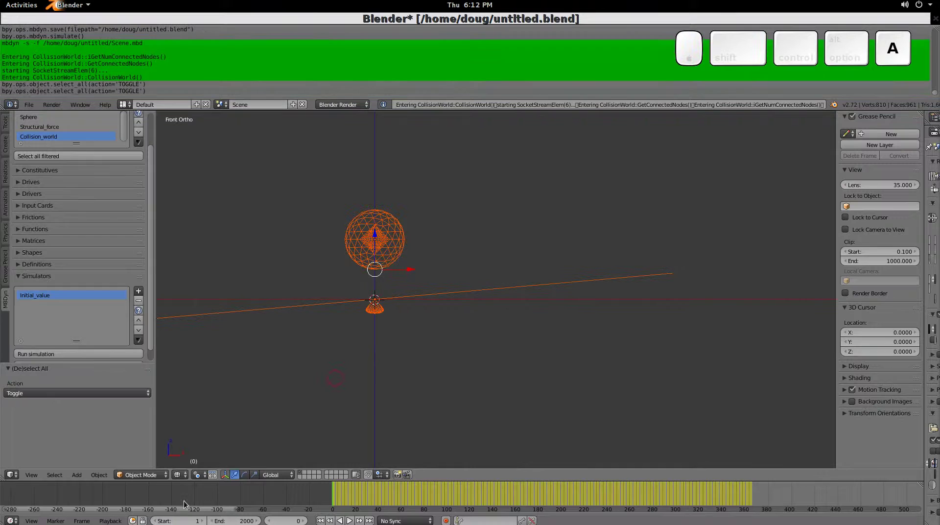
Clear the animation keyframes from the objects and reset the ball's rotation.
drag(133, 399, 135, 380)
click(252, 395)
click(252, 396)
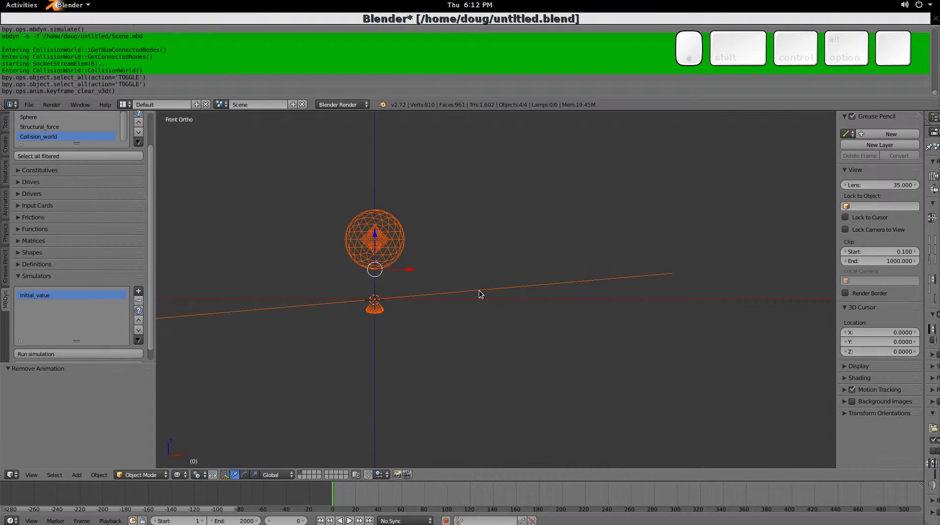
right_click(479, 294)
key(alt+r)
key(alt+Escape)
Lower the ball mass object one unit along Z toward the plane.
right_click(376, 245)
key(g)
key(z)
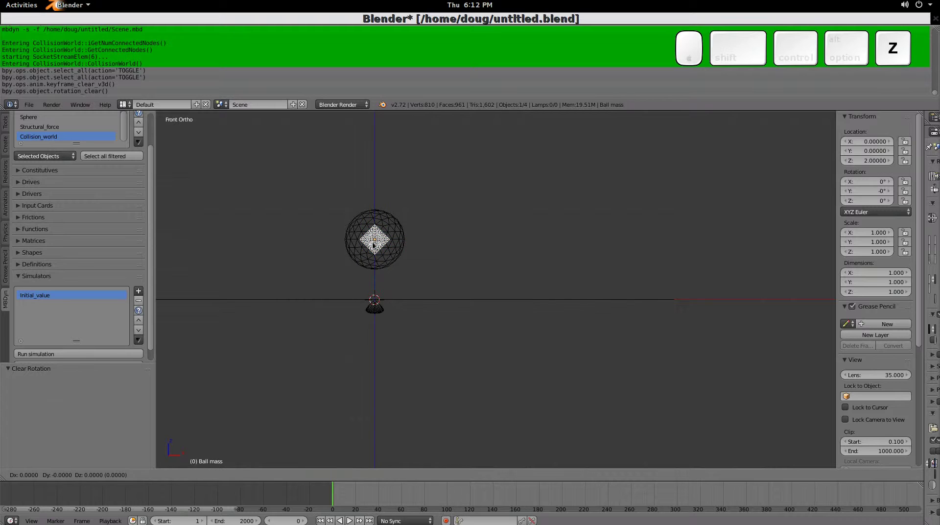
key(Return)
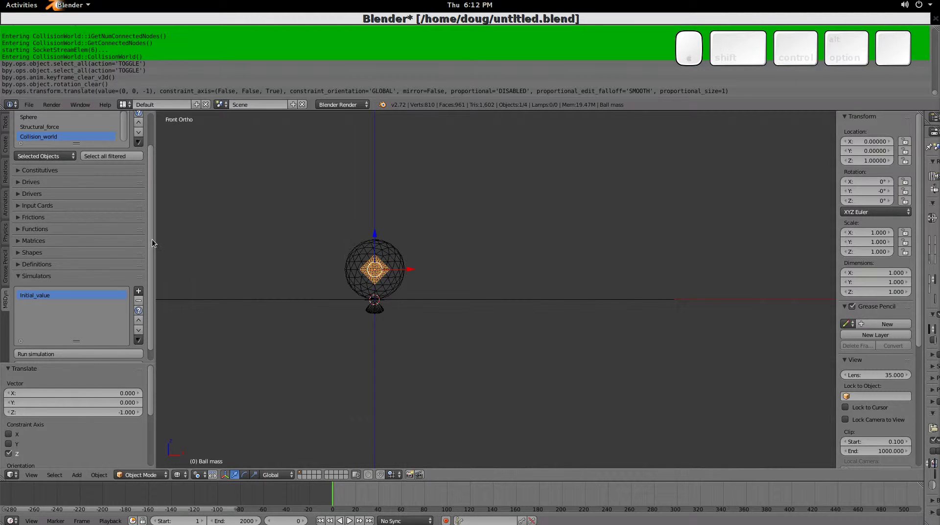
drag(156, 265, 86, 338)
Save the file and run the MBDyn simulation of the ball resting on the plane.
click(86, 341)
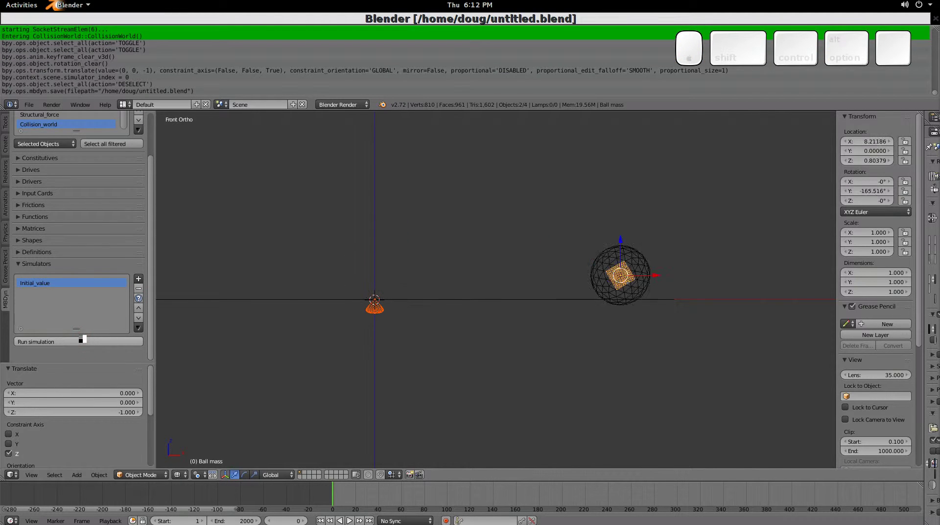
key(Escape)
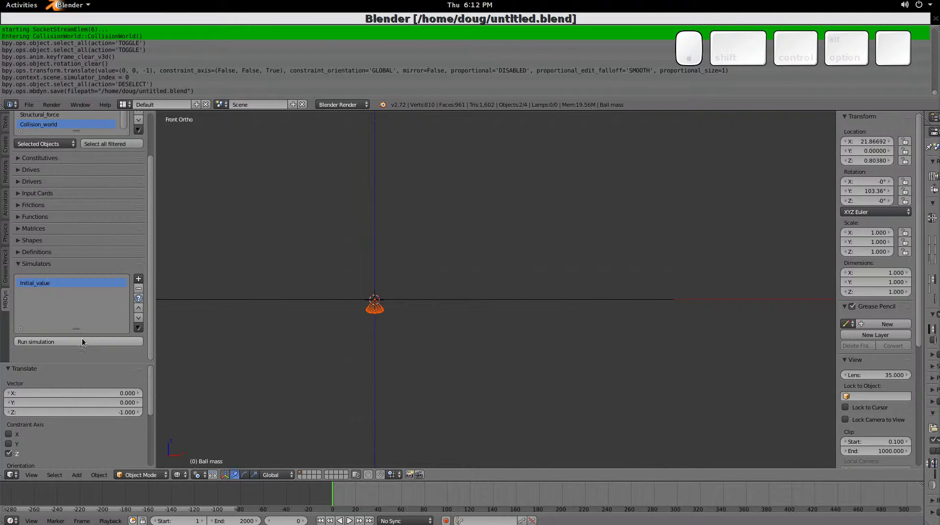
drag(152, 295, 81, 198)
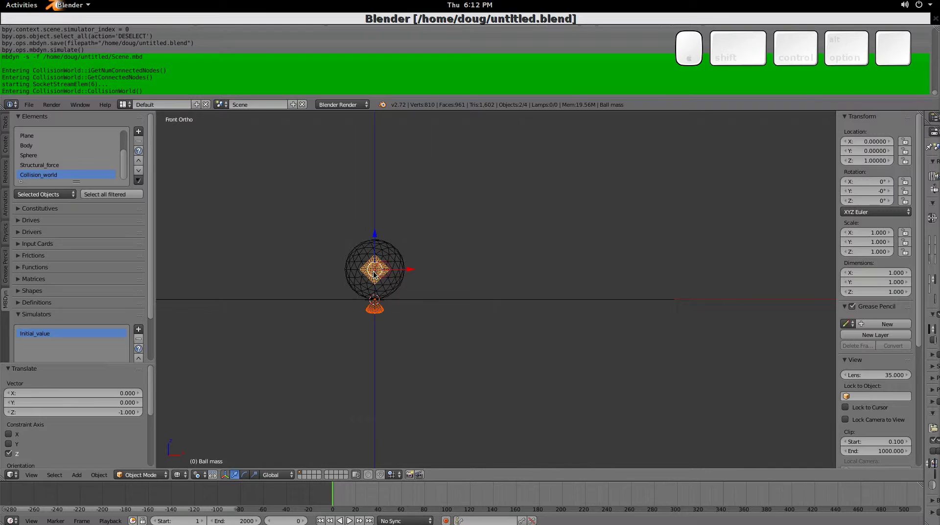
Plot the ball mass node's u and omega-2 over time via Selected Objects > Plot the node.
right_click(375, 273)
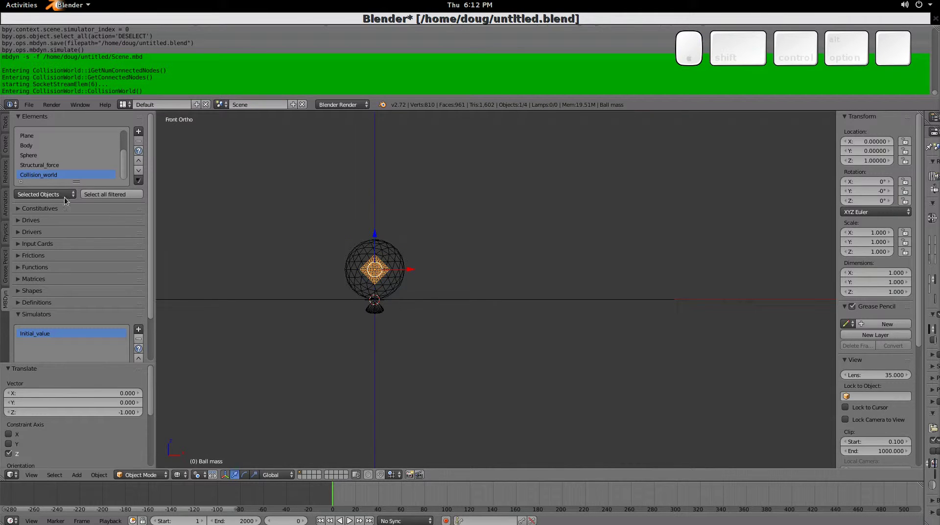
click(73, 200)
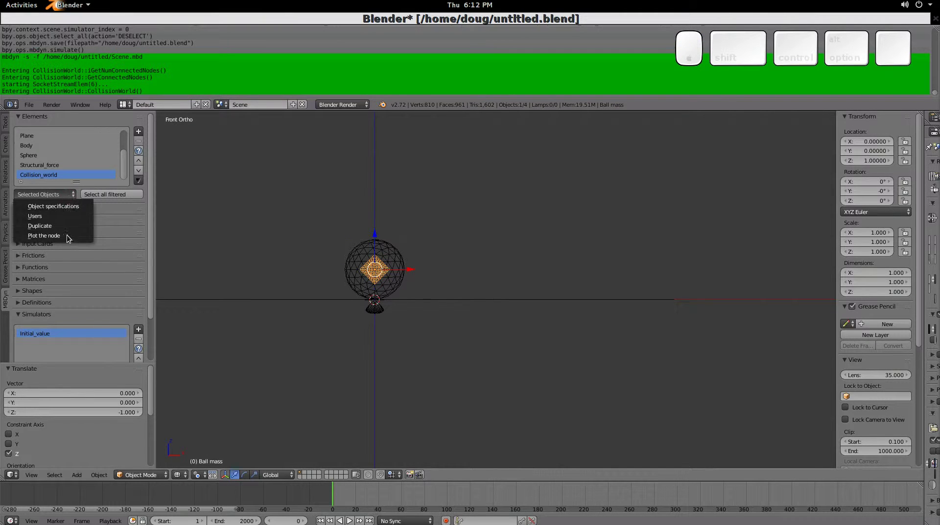
click(71, 238)
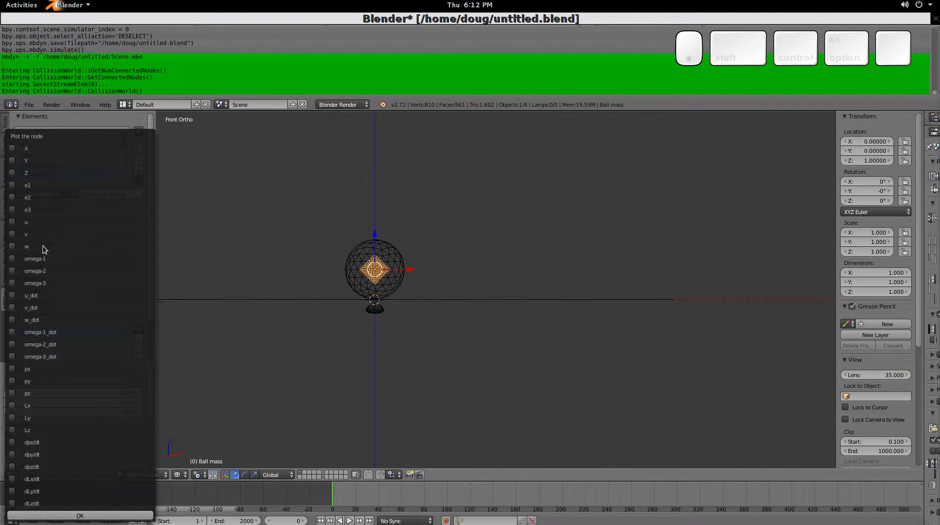
drag(16, 225, 131, 231)
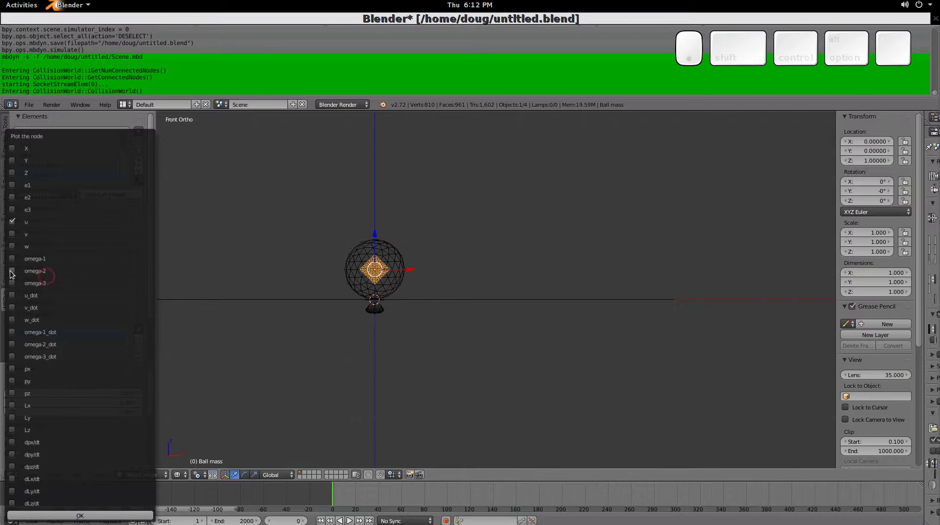
click(13, 276)
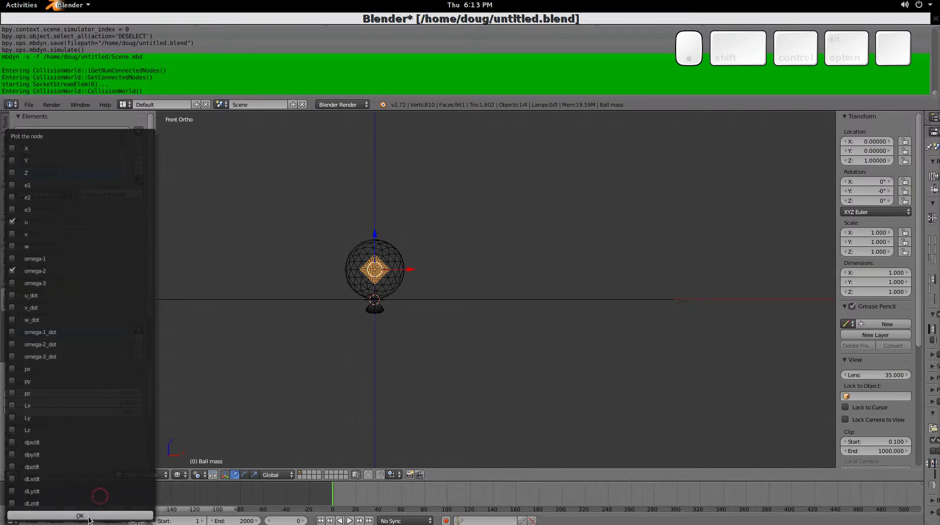
click(94, 514)
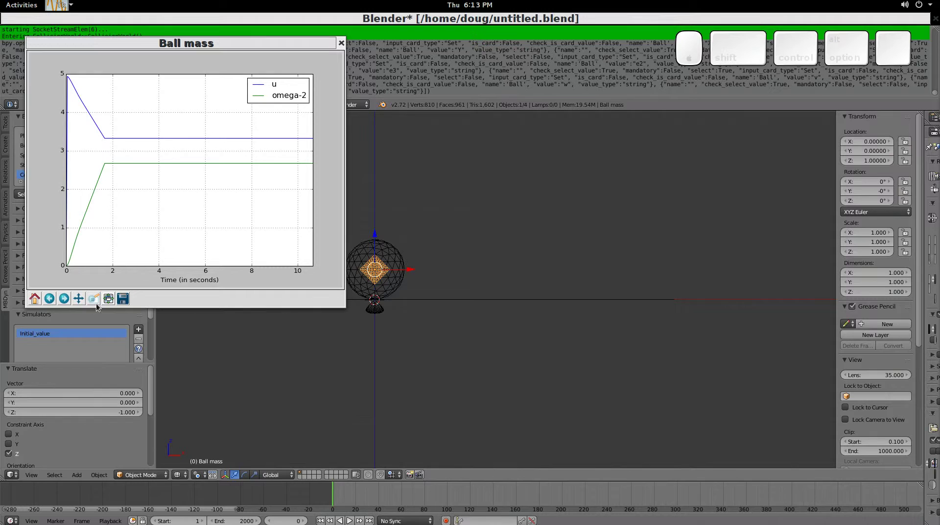
Zoom the plot into the region where both curves level off near 1.7 s.
click(97, 301)
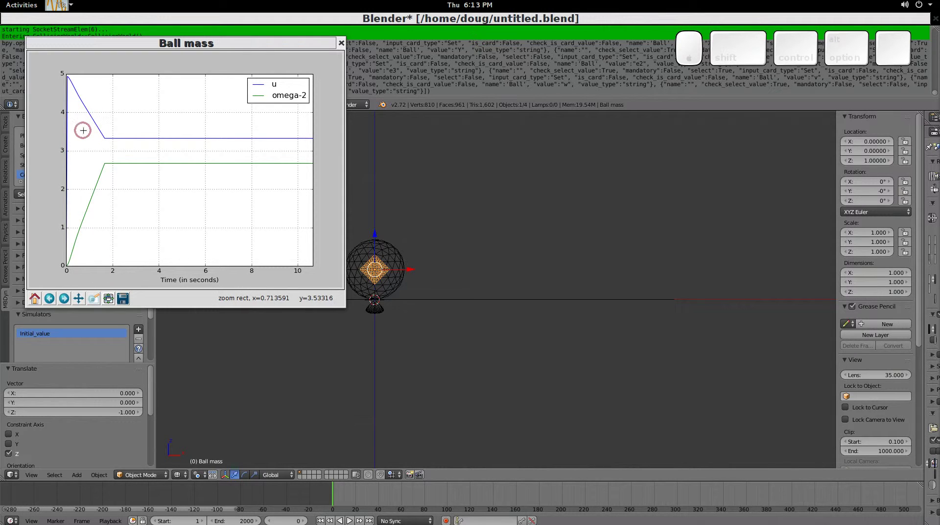
click(106, 299)
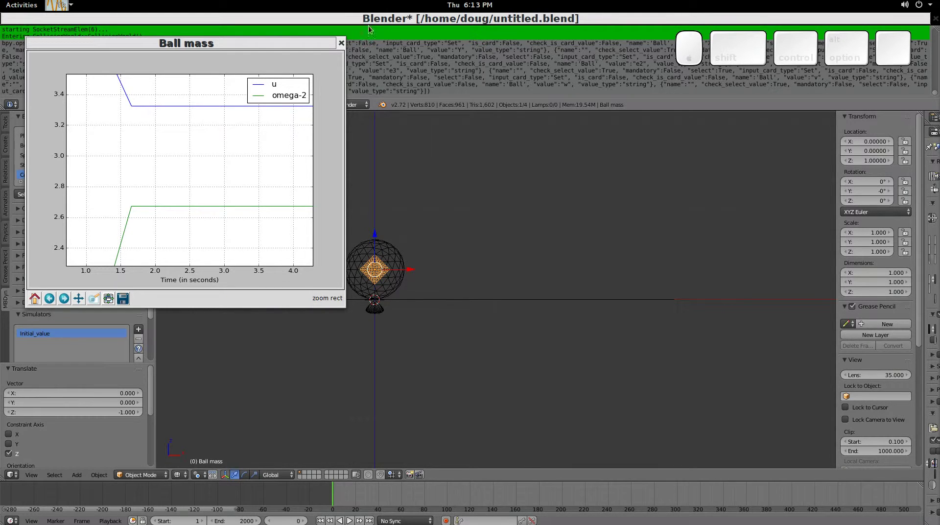
Return to the scene and bring up the Collision_world element editor, then dismiss it.
click(373, 21)
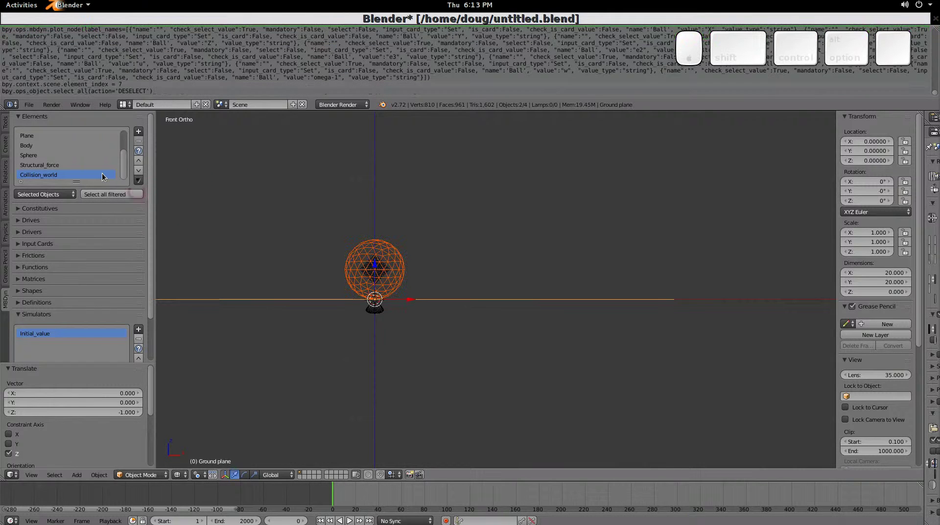
drag(146, 181, 173, 194)
click(173, 194)
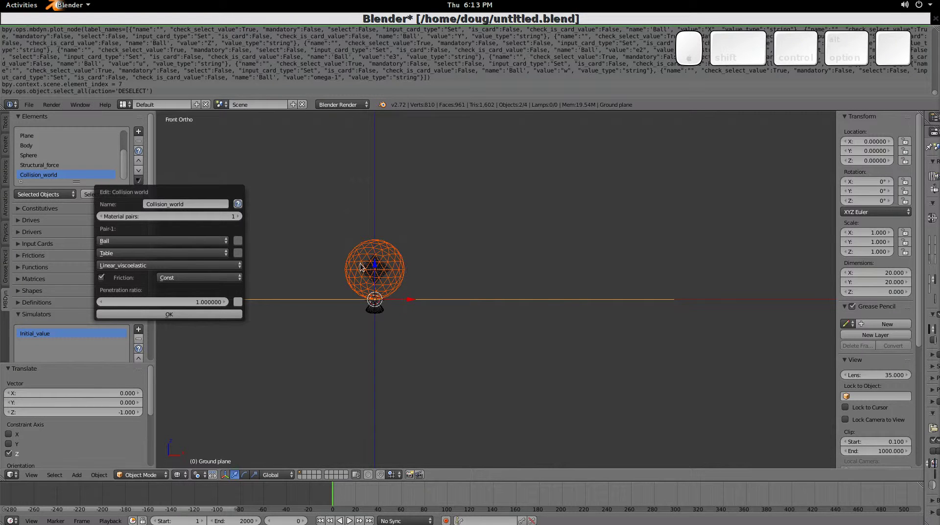
key(Escape)
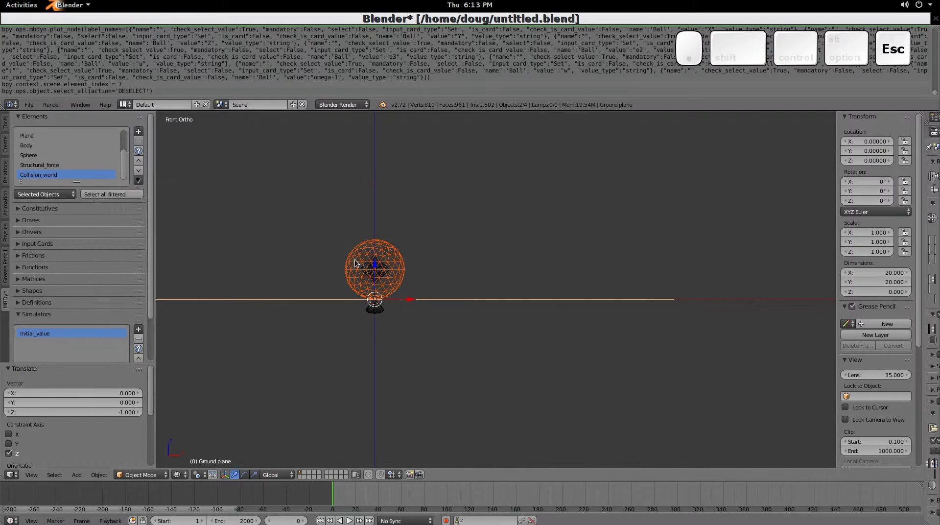
Set the Collision_world Ball–Table pair's penetration ratio to 0 and confirm.
click(94, 176)
click(141, 181)
click(165, 195)
click(198, 307)
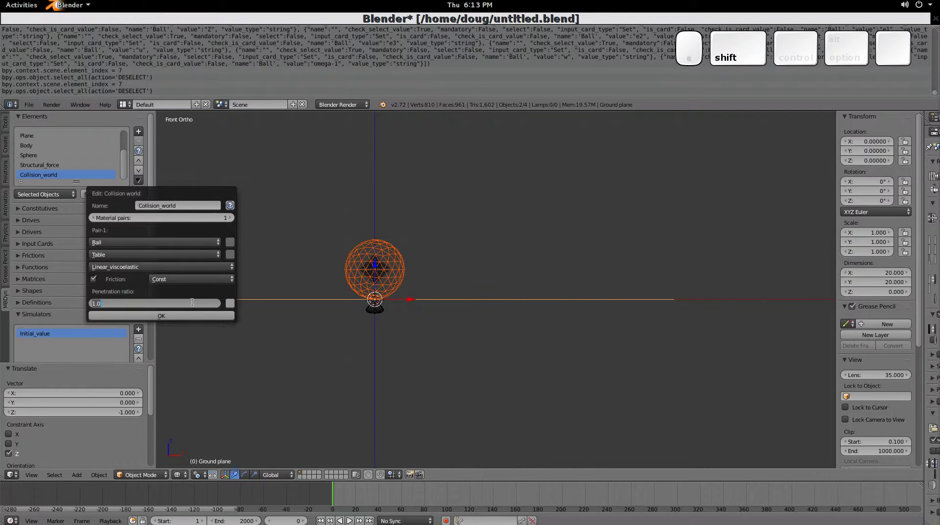
key(KP_0)
key(KP_Enter)
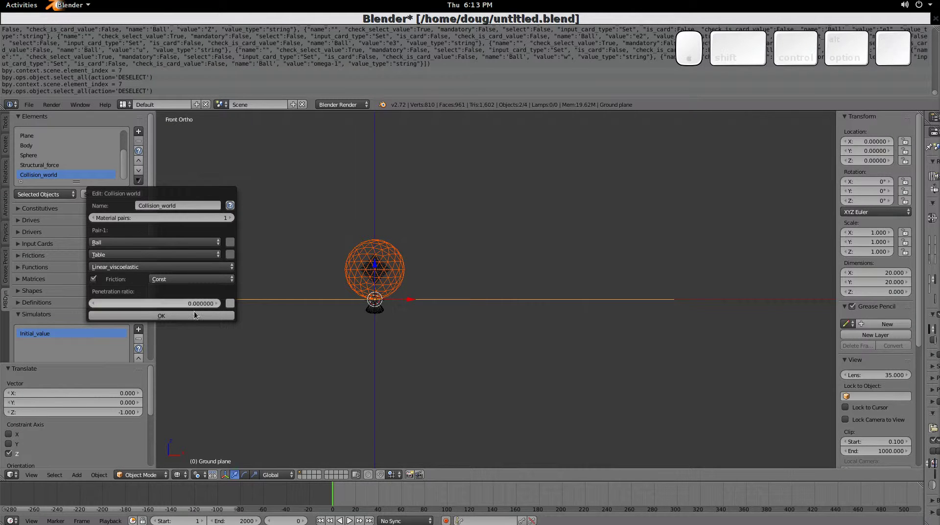
click(190, 319)
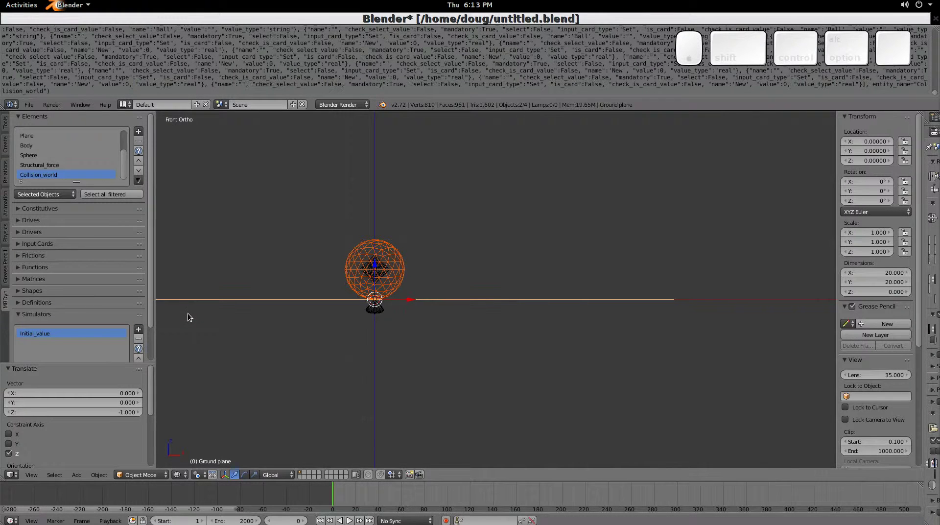
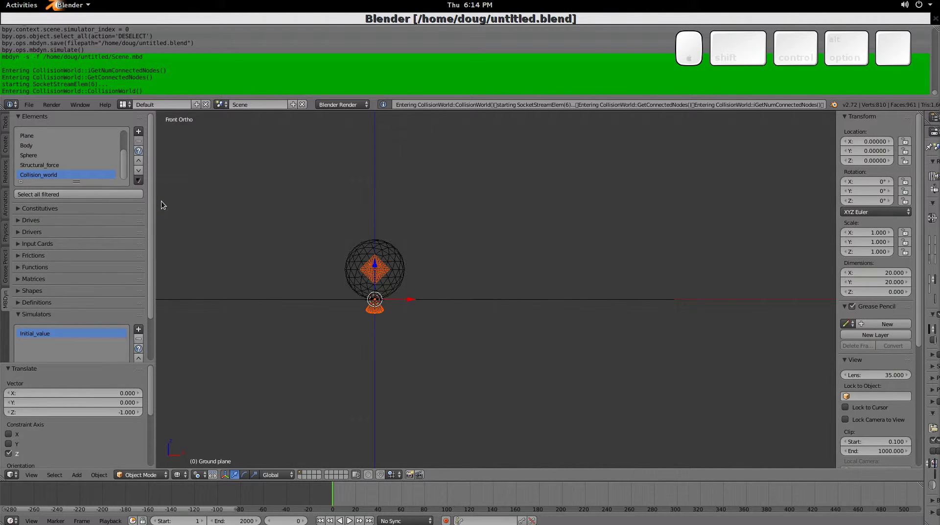
Plot u and omega-2 of the ball mass node for the new run.
right_click(376, 270)
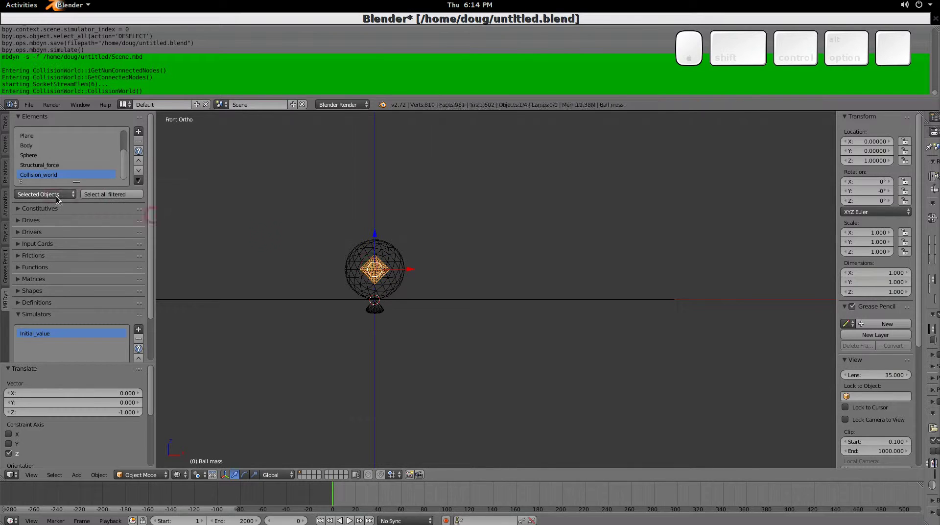
click(62, 196)
click(56, 240)
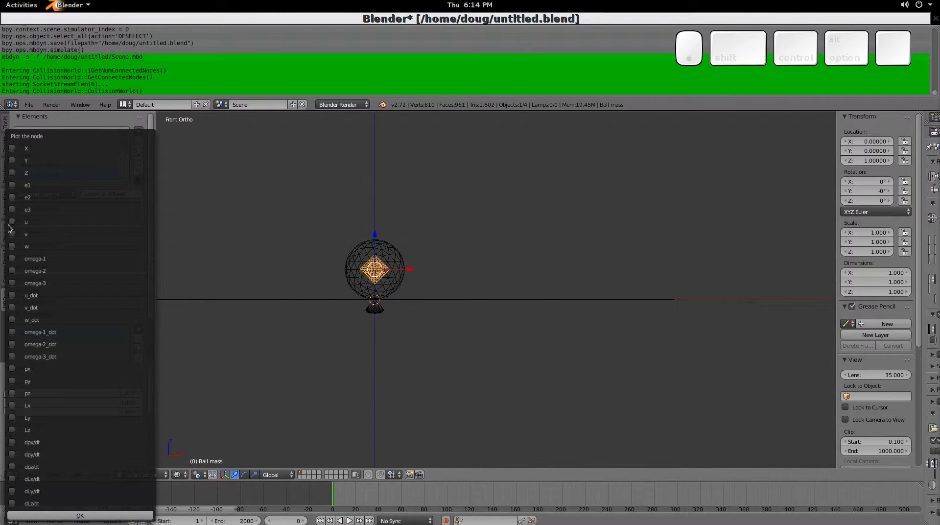
click(13, 226)
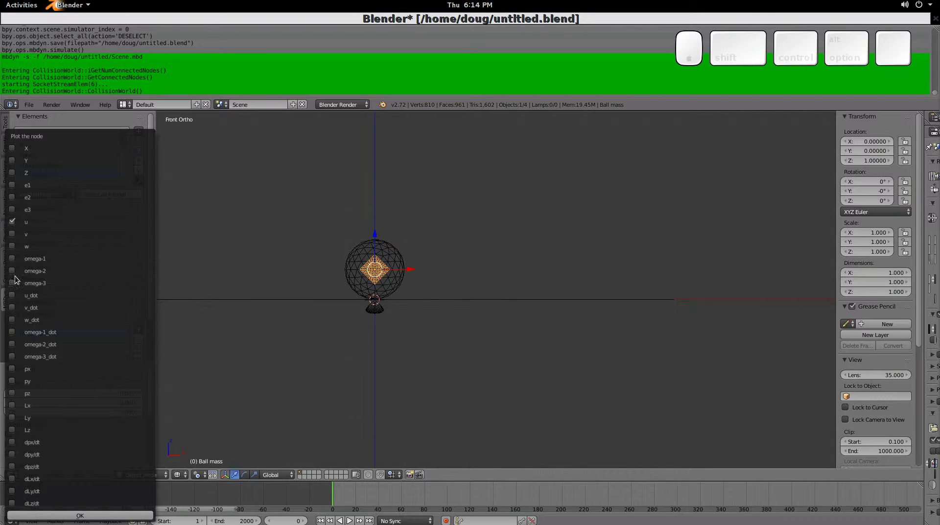
click(16, 276)
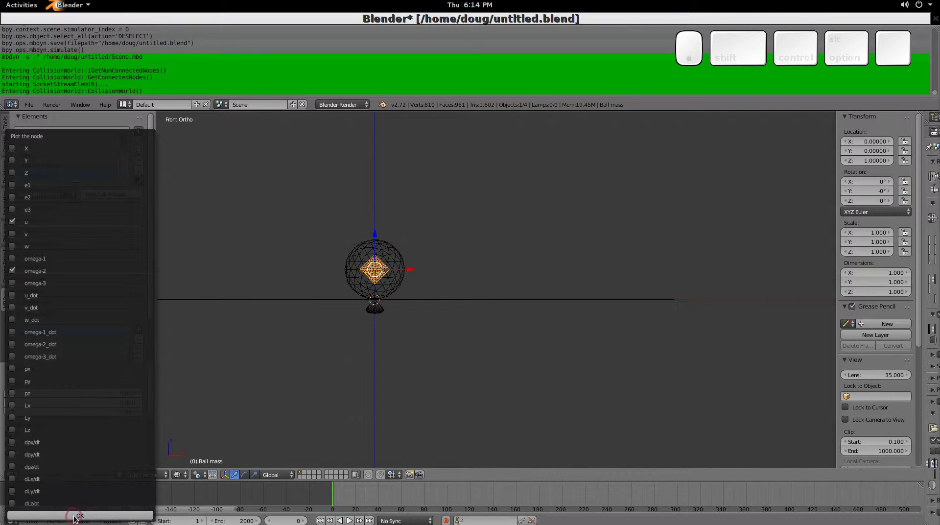
click(76, 517)
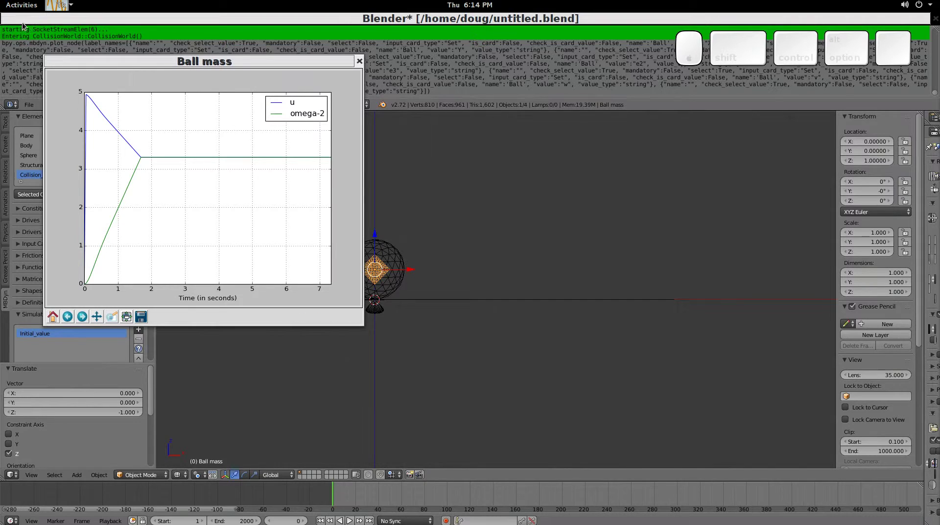
Move the earlier plot beside the new one and reset it to full view with Home.
click(22, 5)
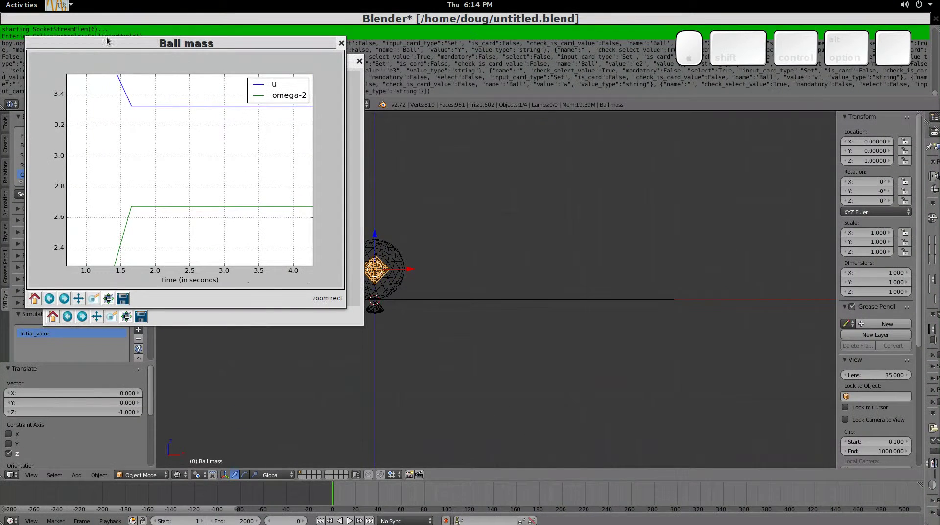
drag(115, 48, 455, 333)
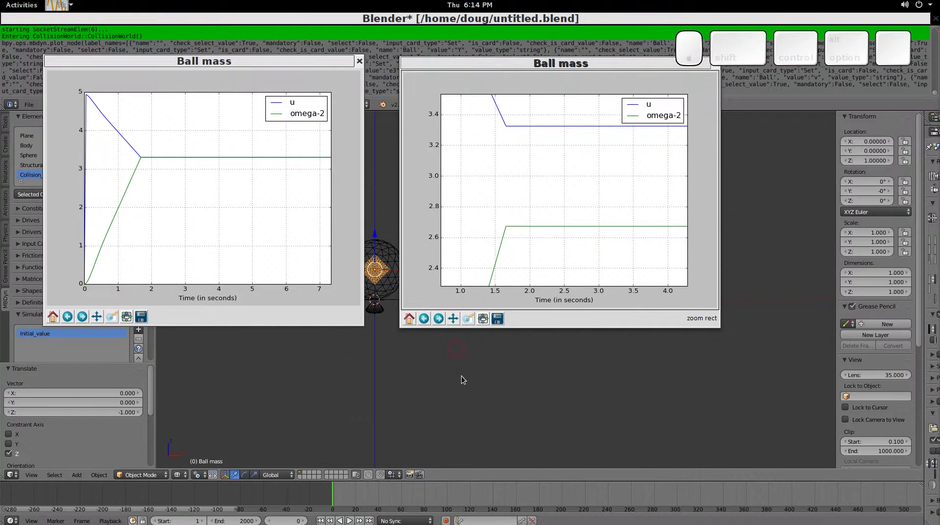
click(415, 320)
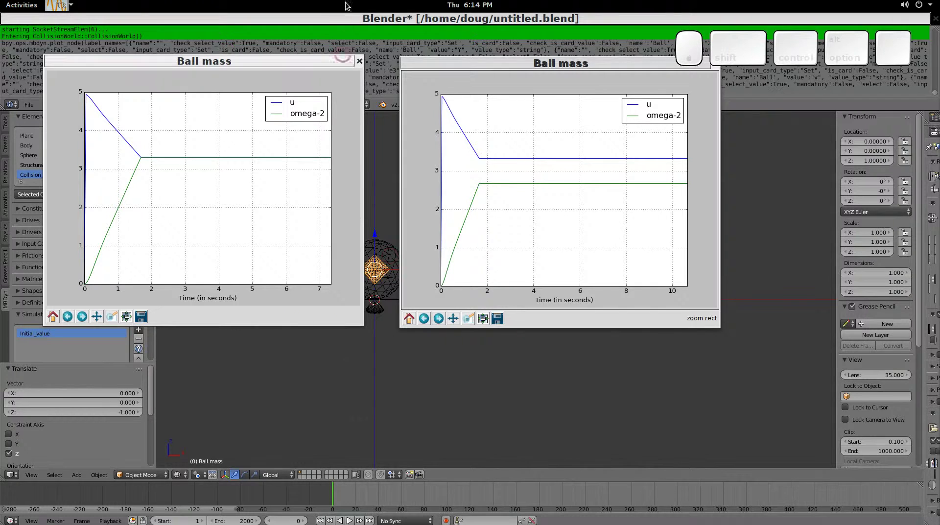
Return to the scene, write the simulation as keyframes and rewind the animation to frame 1.
click(350, 17)
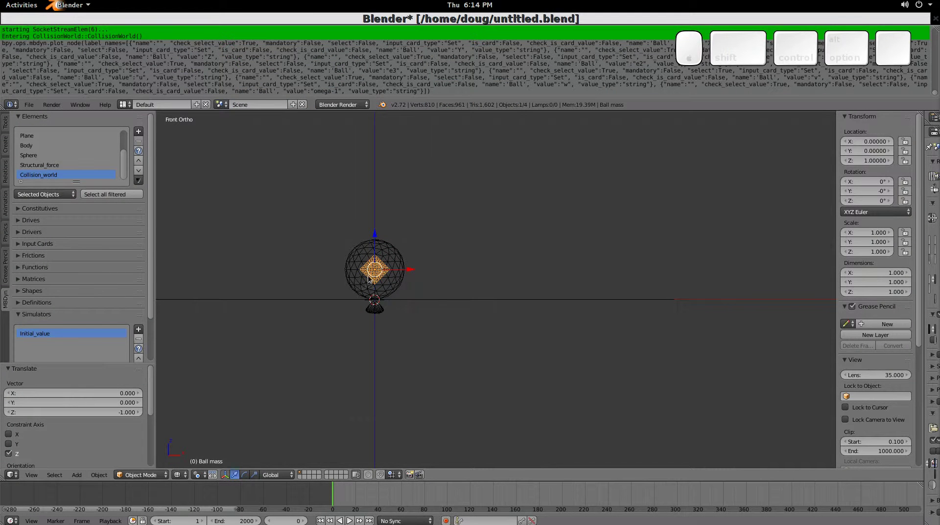
drag(156, 326, 78, 357)
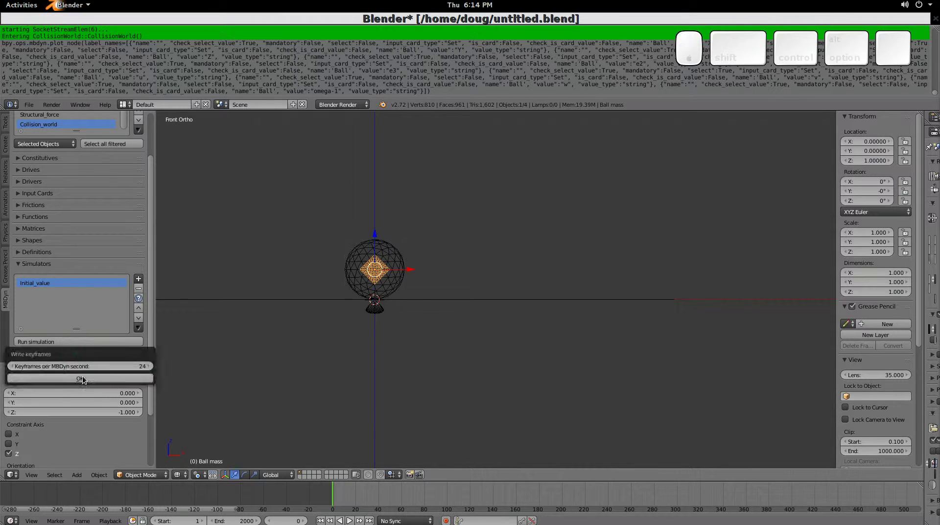
click(86, 380)
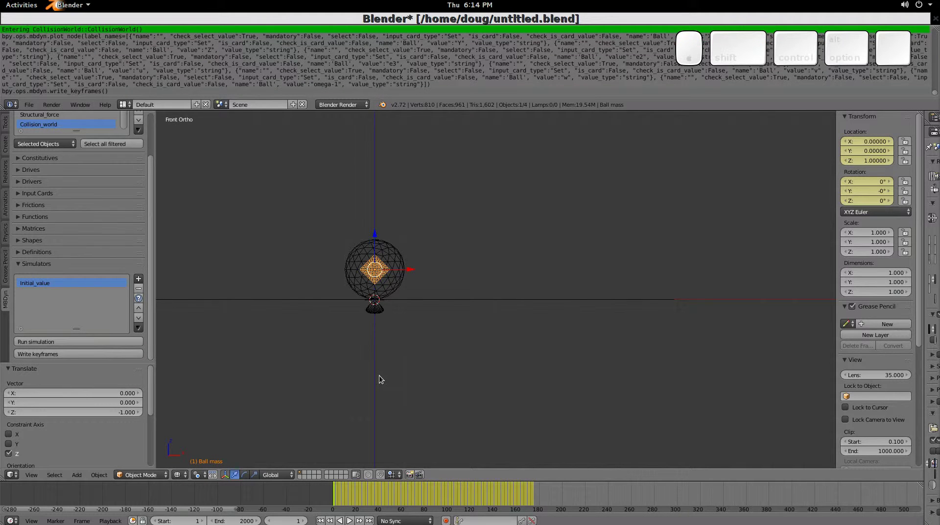
key(alt+a)
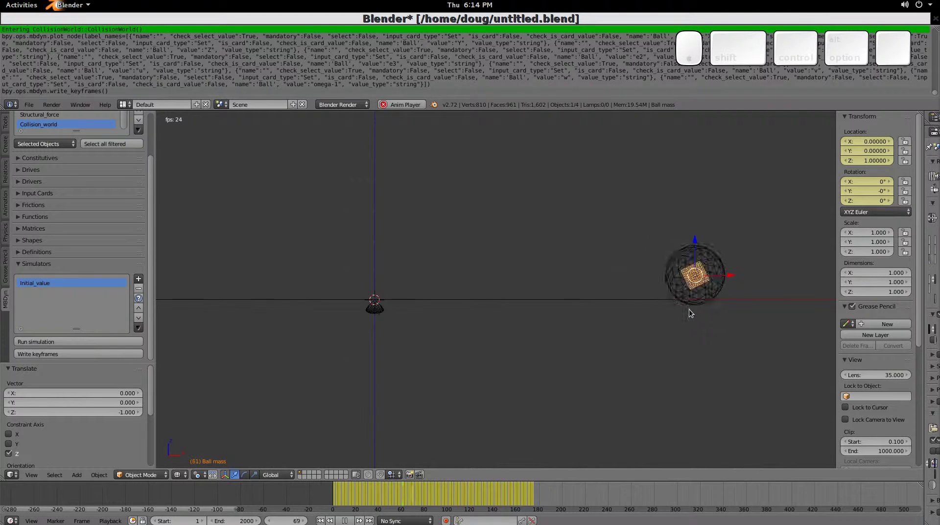
key(Escape)
Select the ground plane, then the ball skin, and scroll the MBDyn Elements list.
right_click(544, 302)
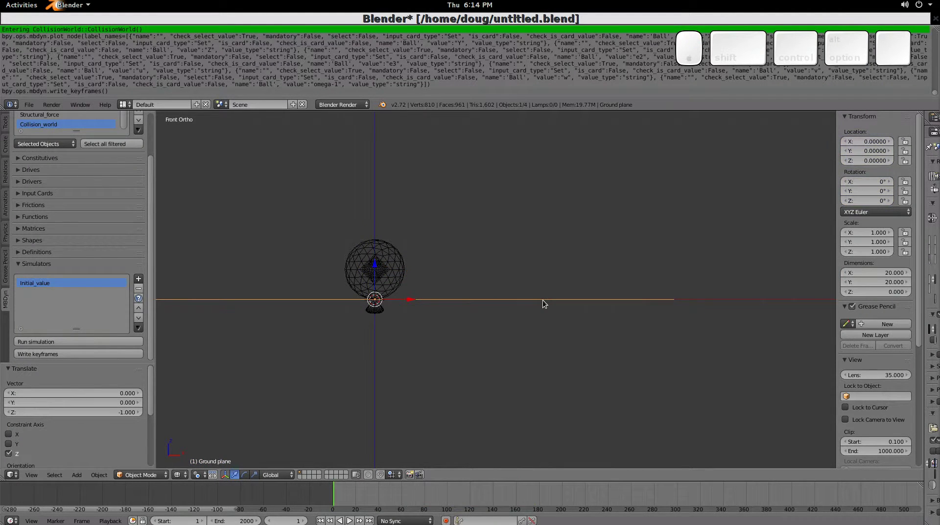
right_click(406, 282)
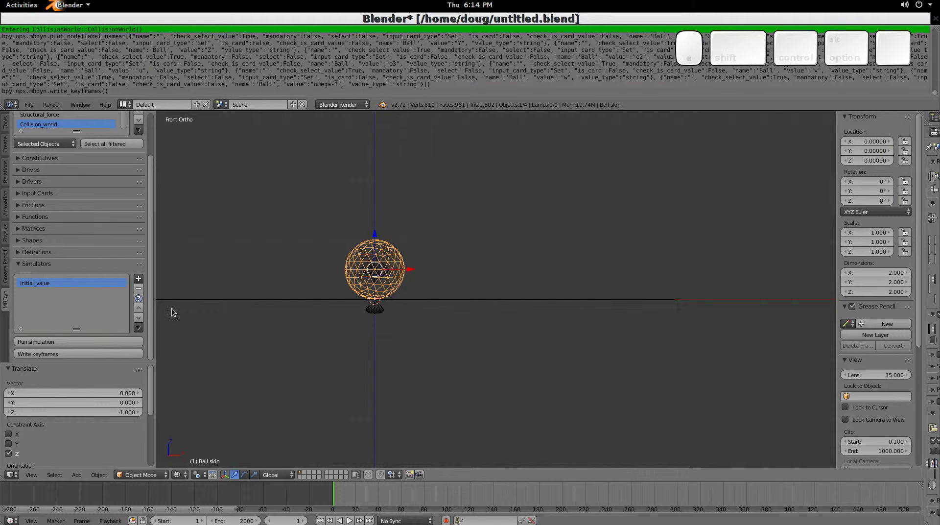
drag(157, 308, 168, 224)
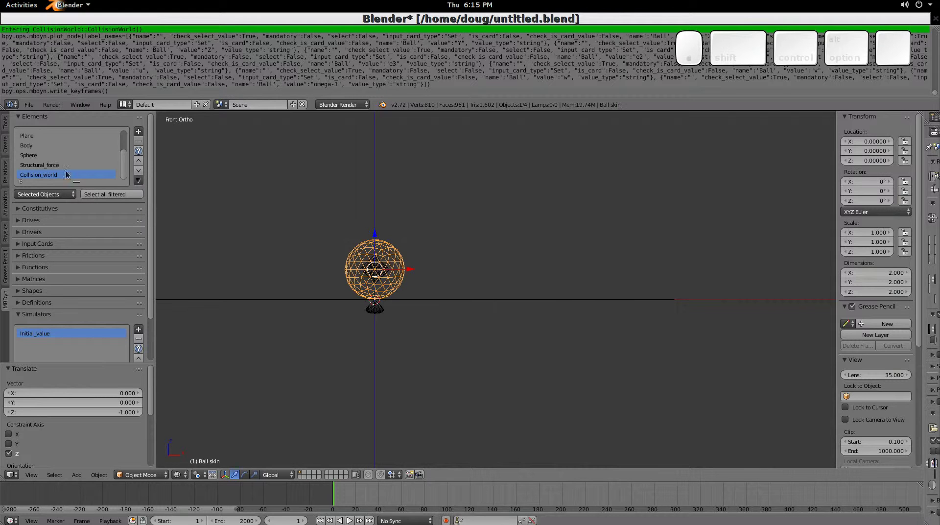
Edit Collision_world and set the Ball–Table pair's penetration ratio back to 1.0, then confirm.
click(70, 174)
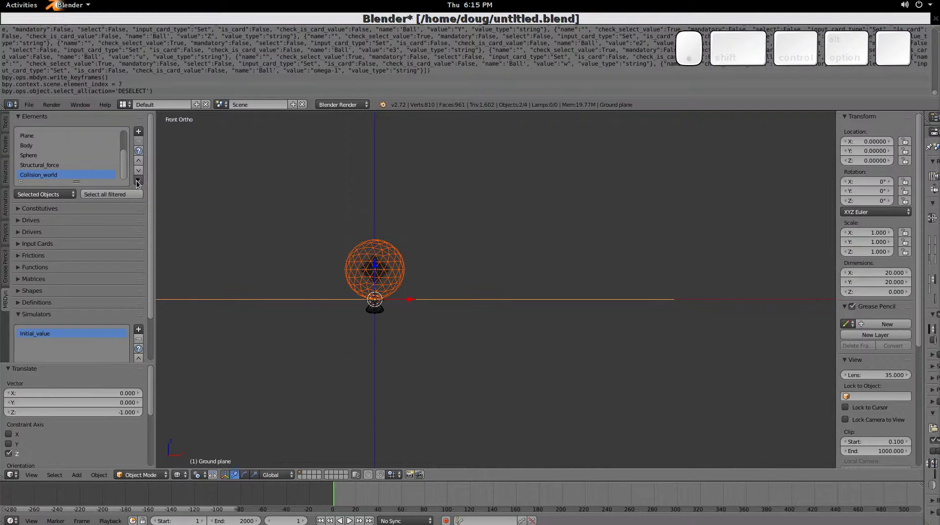
click(140, 183)
click(163, 194)
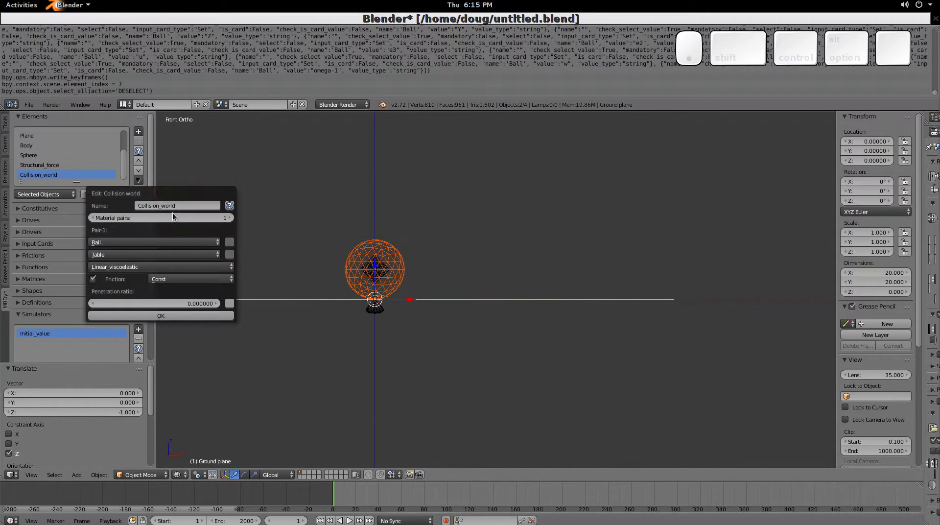
click(194, 306)
key(1)
key(Return)
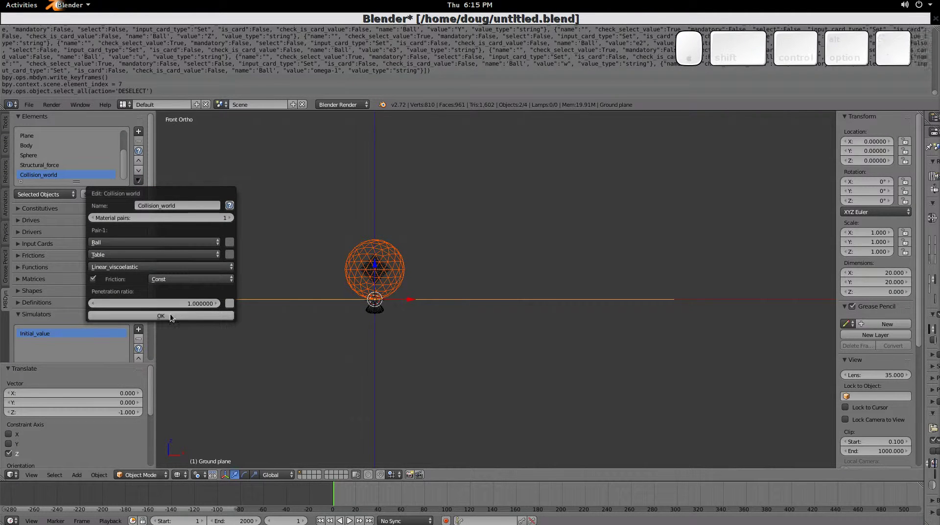
click(172, 316)
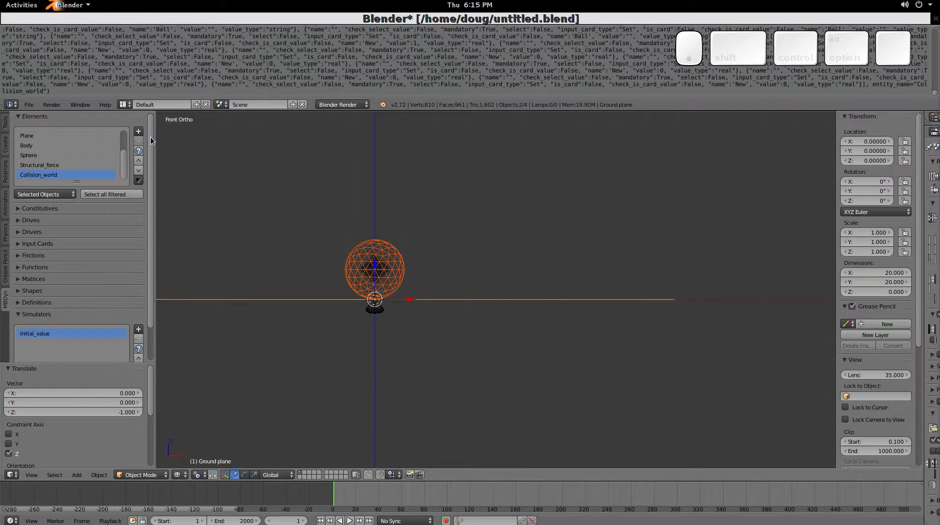
drag(126, 172, 127, 134)
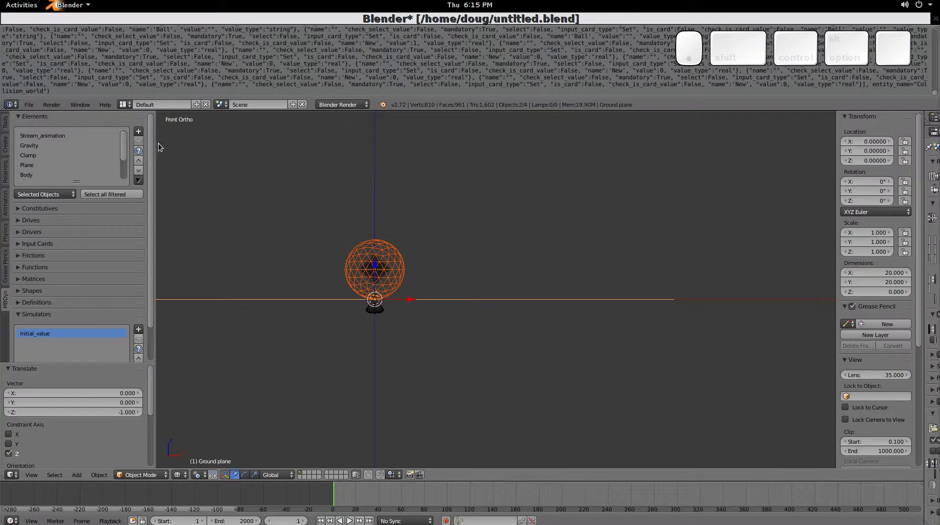
Add rigid body Body.001 as a cube and move it right of the ball to x 7, one unit up.
key(a)
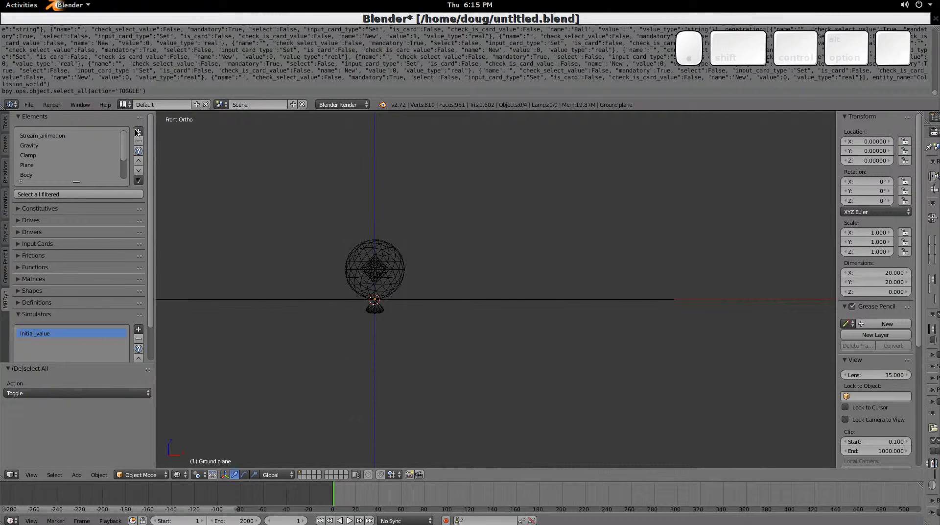
click(140, 132)
click(167, 165)
click(172, 227)
drag(188, 302, 375, 344)
key(g)
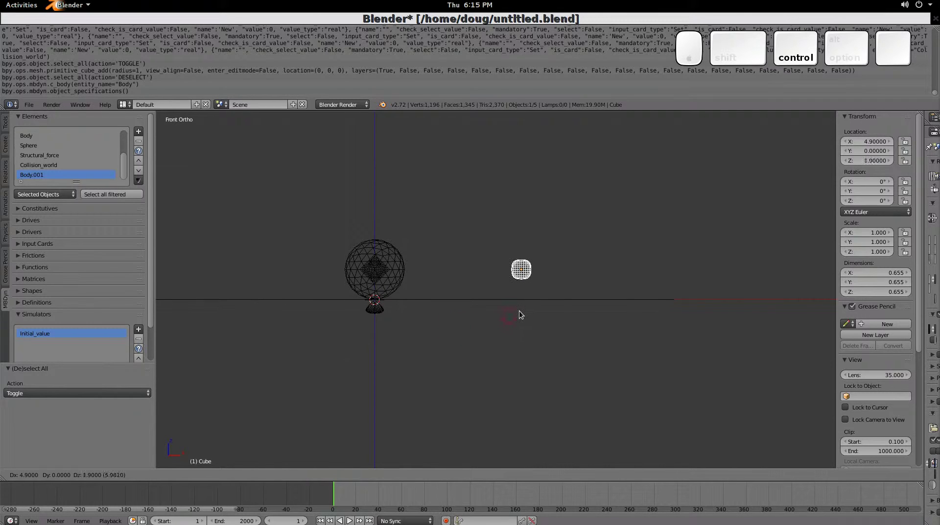
key(ctrl+Escape)
scroll(down, 3)
key(g)
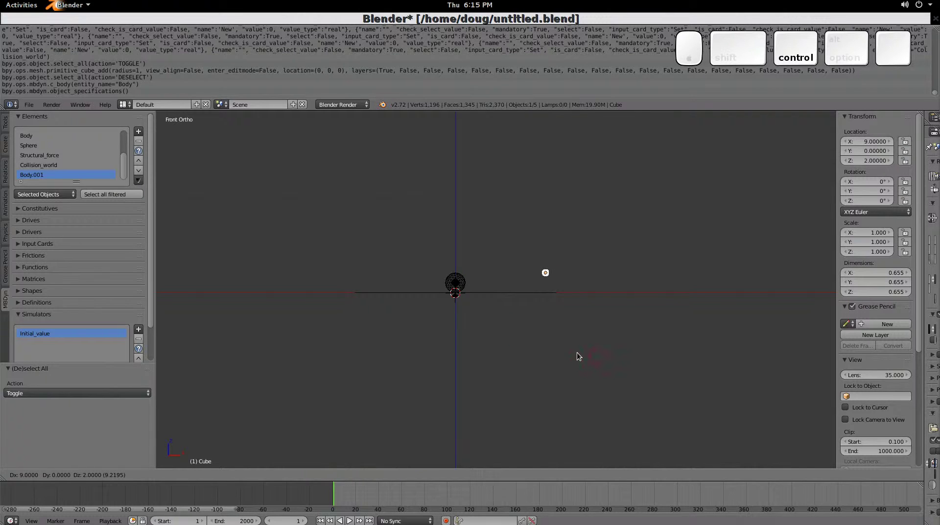
drag(203, 210, 539, 356)
key(Escape)
Add and place Body.002 and Body.003 cubes further along the row at x 10 and 12.
key(g)
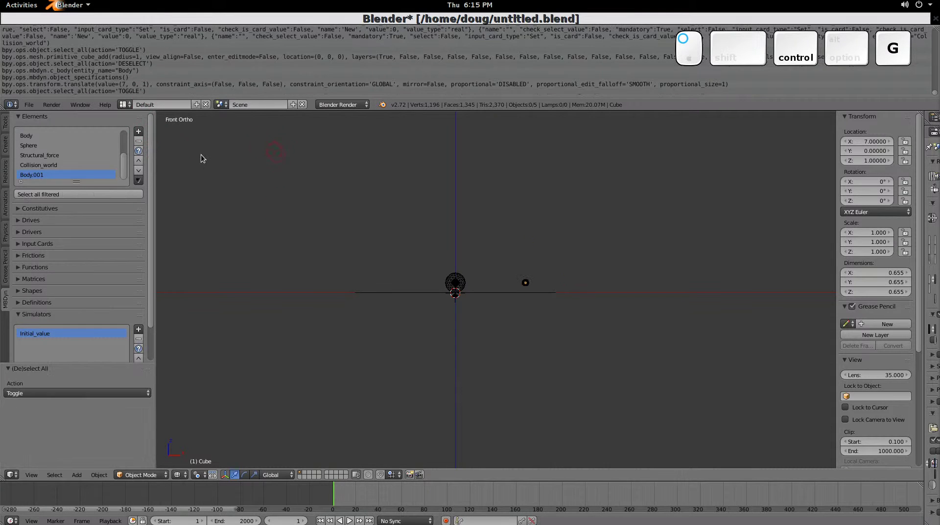
key(Escape)
drag(128, 97, 166, 227)
key(a)
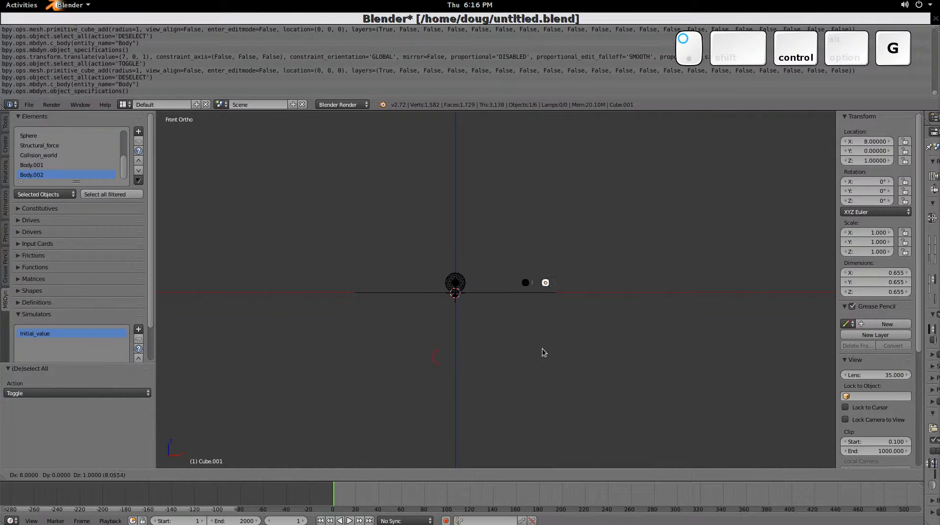
key(g)
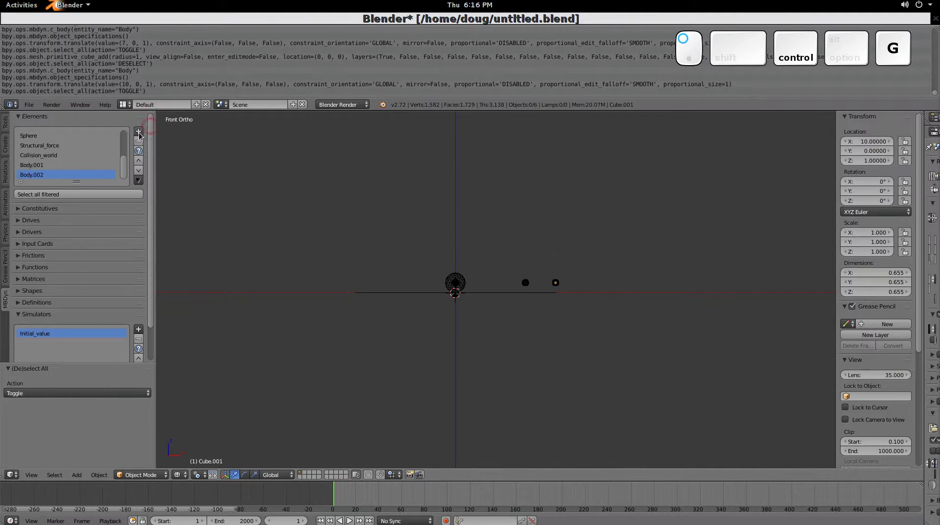
key(Escape)
key(a)
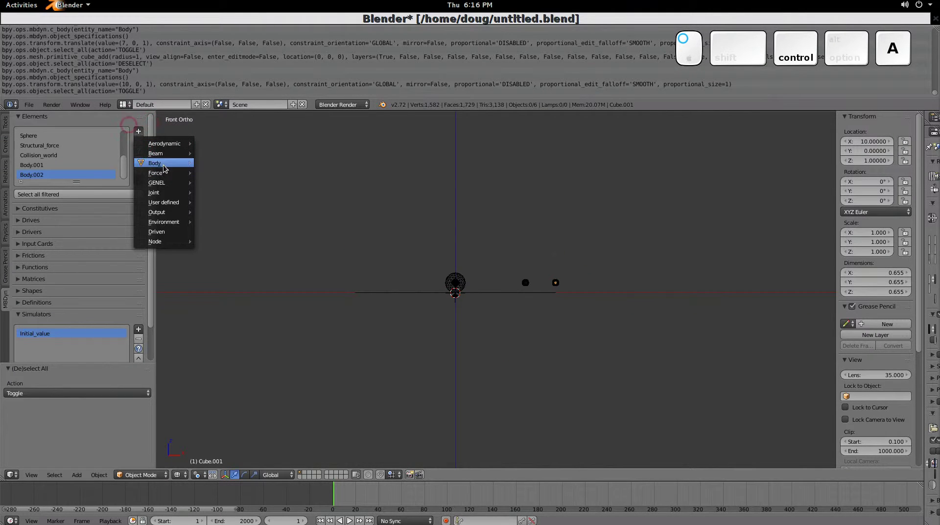
click(187, 224)
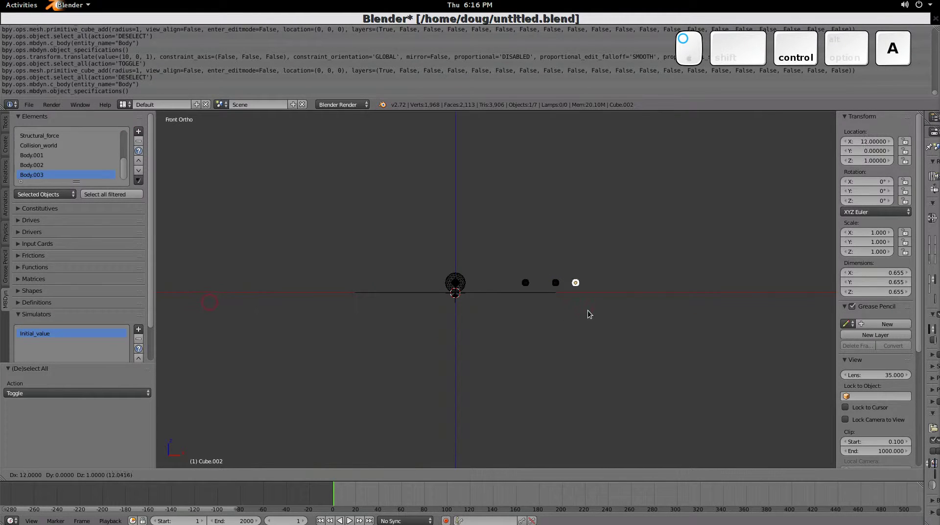
Add Sphere.001 to Sphere.003 collision spheres for the new bodies via User defined > Collision > Sphere.
key(ctrl+g)
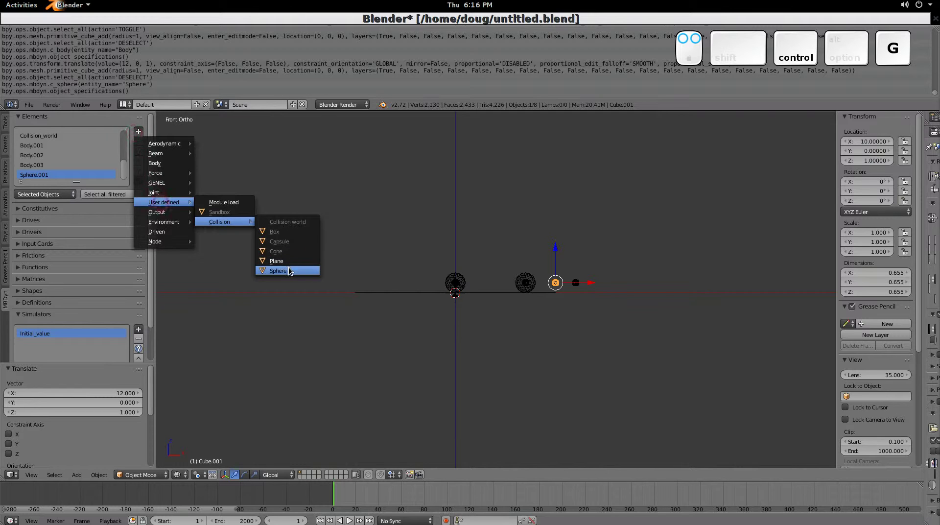
drag(595, 320, 166, 194)
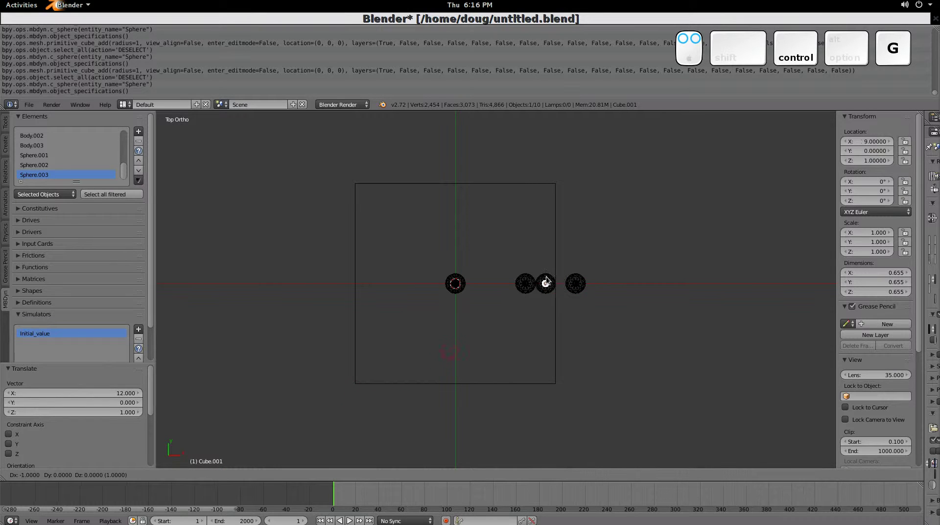
In top view move the new balls into a touching cluster (one at x 9, y −1, one nudged to x 7.22), then view from front.
key(KP_7)
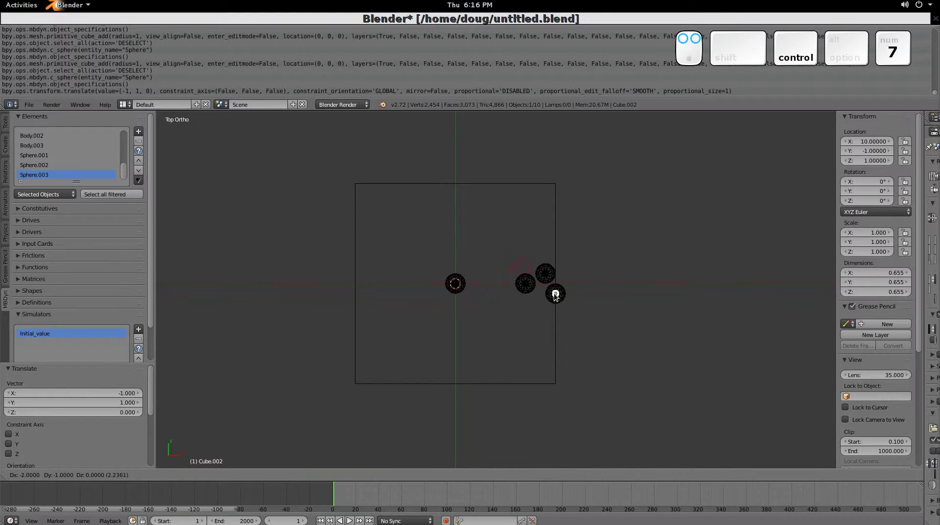
key(g)
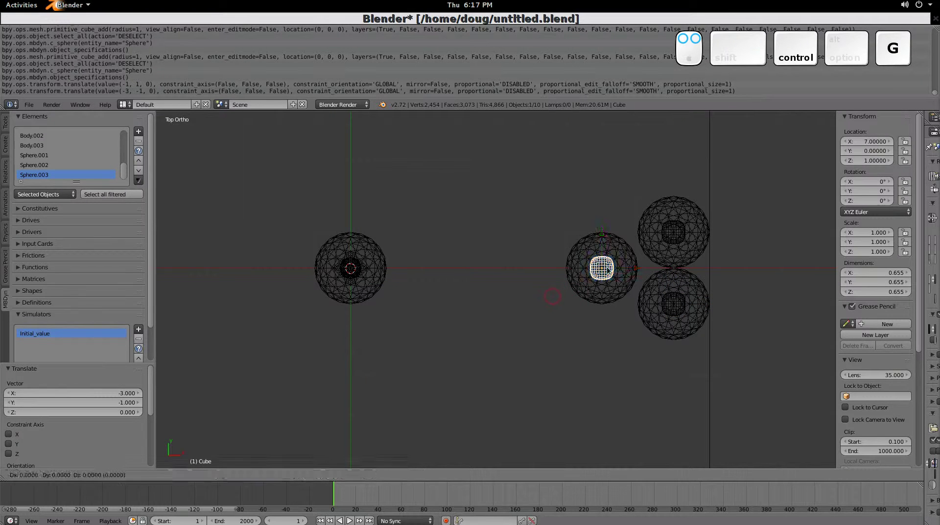
scroll(up, 3)
key(x)
right_click(610, 268)
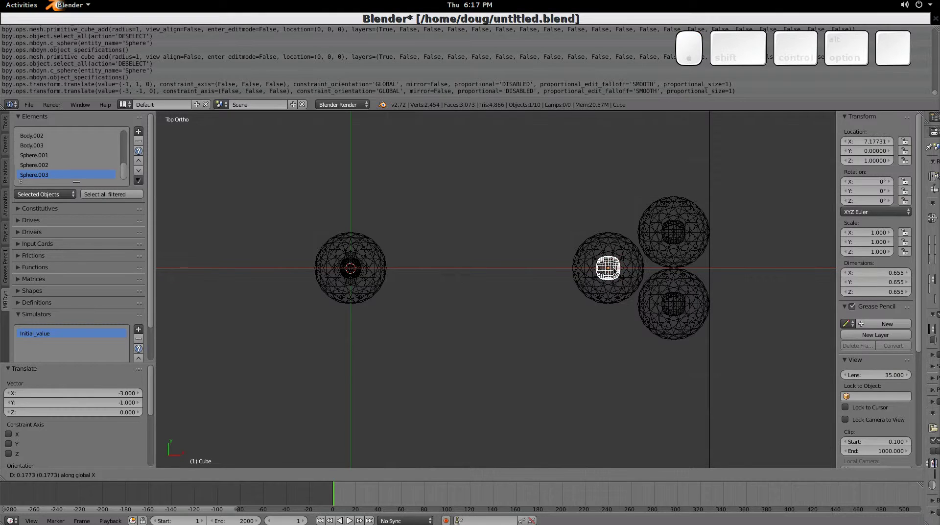
drag(618, 270, 508, 268)
key(KP_1)
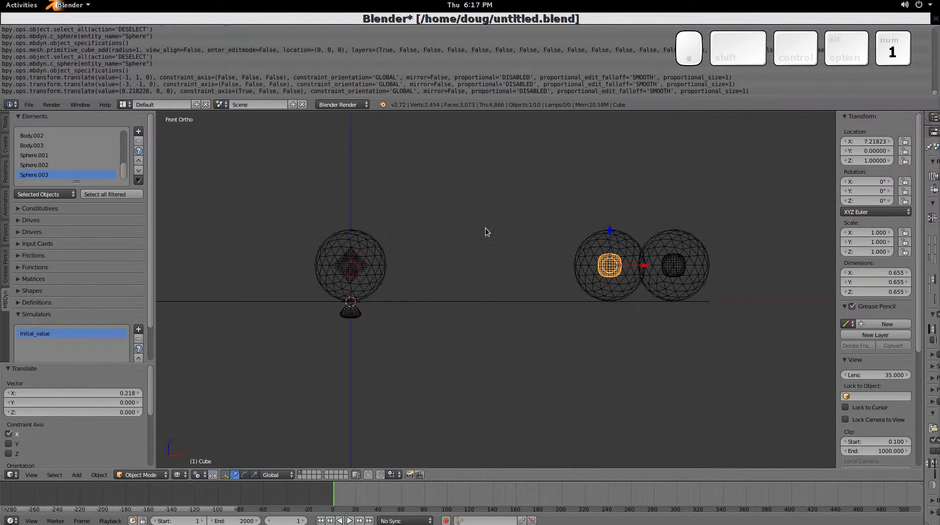
Give Collision_world a second Ball/Ball pair with Linear_viscoelastic, friction Const.001 0.01, penetration 0, and confirm.
middle_click(110, 187)
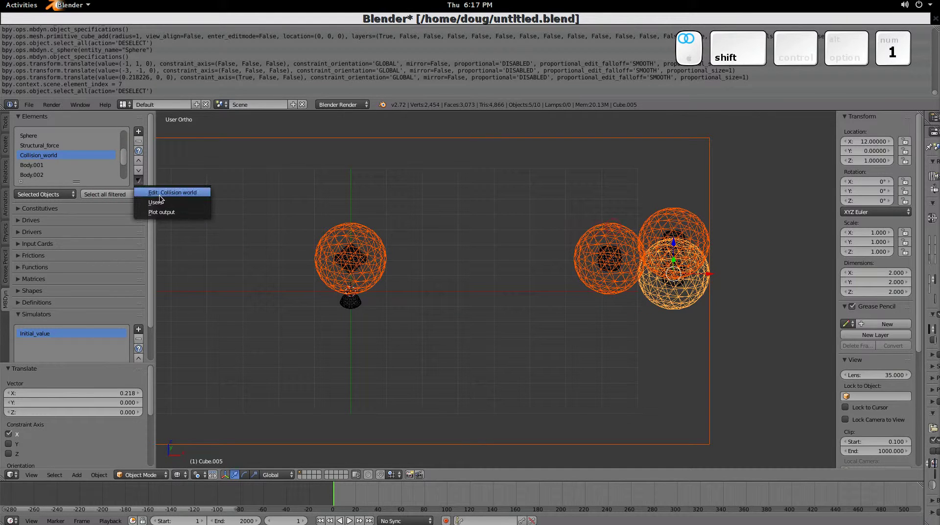
drag(163, 197, 229, 383)
drag(163, 197, 205, 395)
scroll(up, 3)
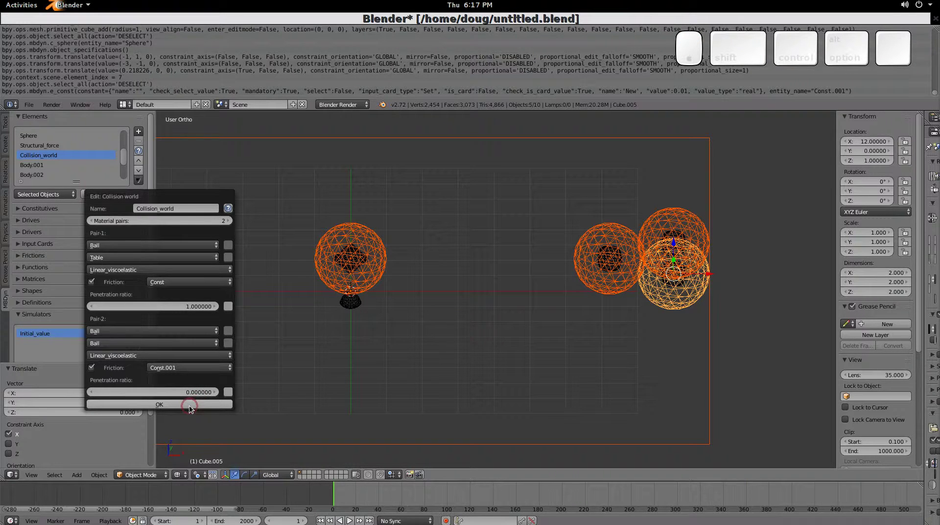
click(192, 407)
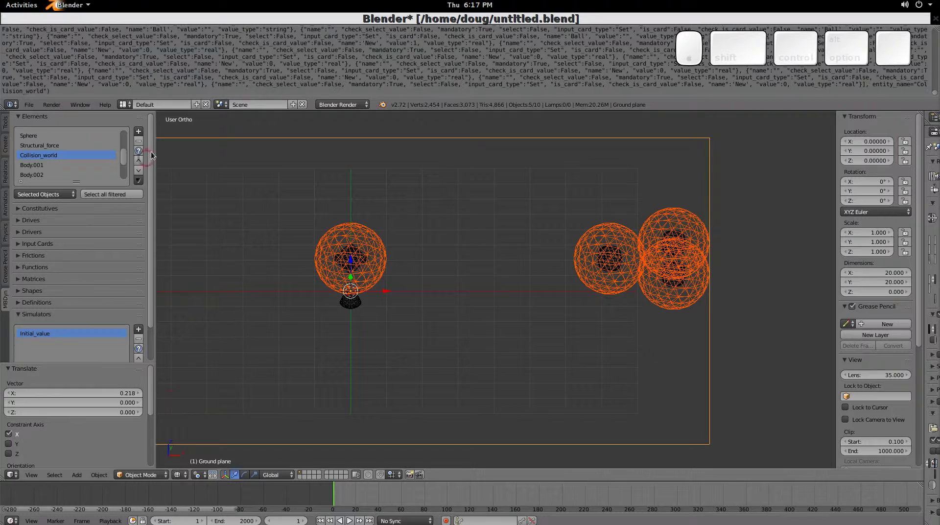